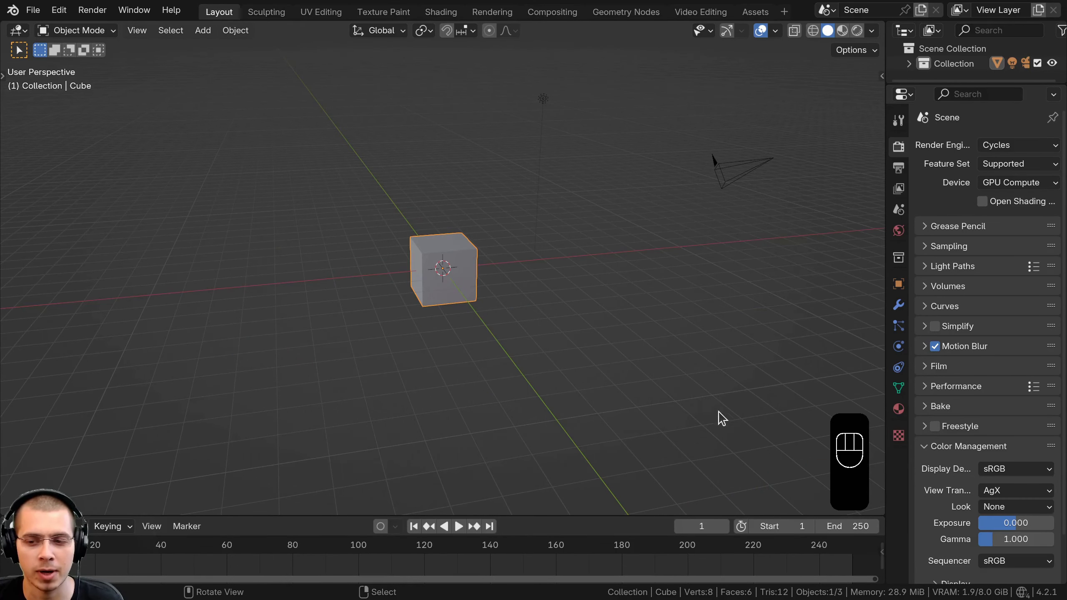
Step: Select every default object in the scene and delete them all
{"action": "left_click_drag", "start_coordinate": [723, 416], "coordinate": [550, 367]}
{"action": "key", "text": "g"}
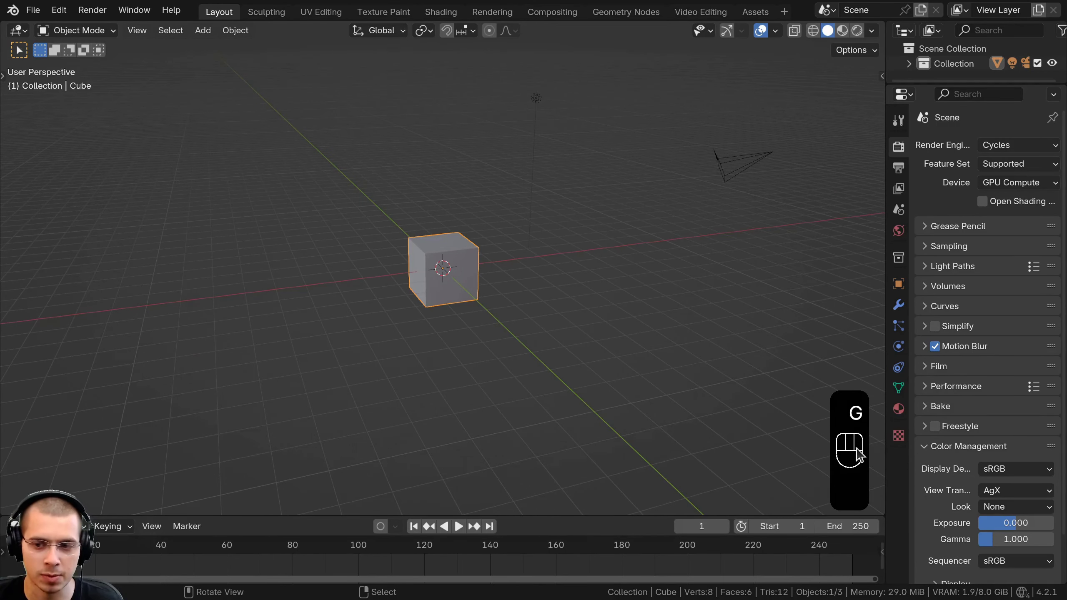
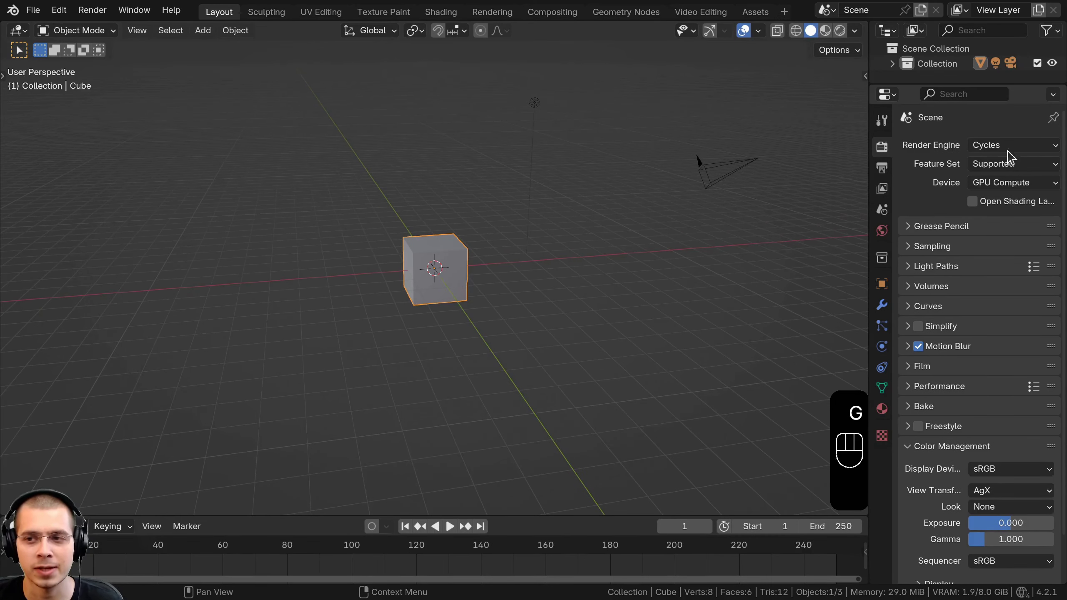
{"action": "left_click_drag", "start_coordinate": [1004, 154], "coordinate": [423, 138]}
{"action": "key", "text": "a"}
{"action": "key", "text": "x"}
Step: Add a UV sphere, shade it smooth and switch the viewport to rendered preview
{"action": "key", "text": "shift+a"}
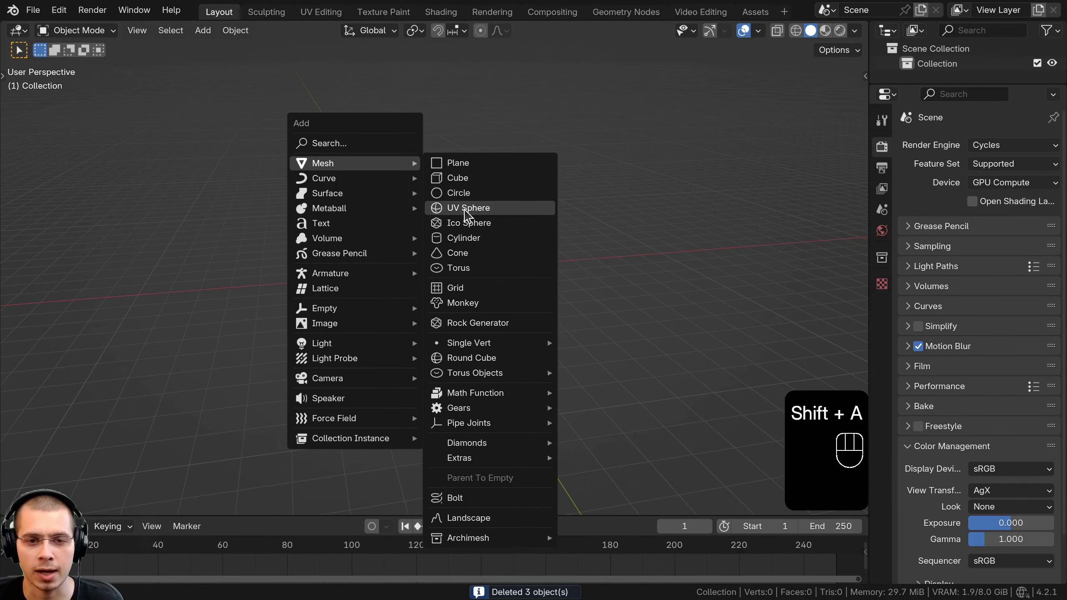
{"action": "left_click_drag", "start_coordinate": [440, 235], "coordinate": [435, 196]}
{"action": "key", "text": "w"}
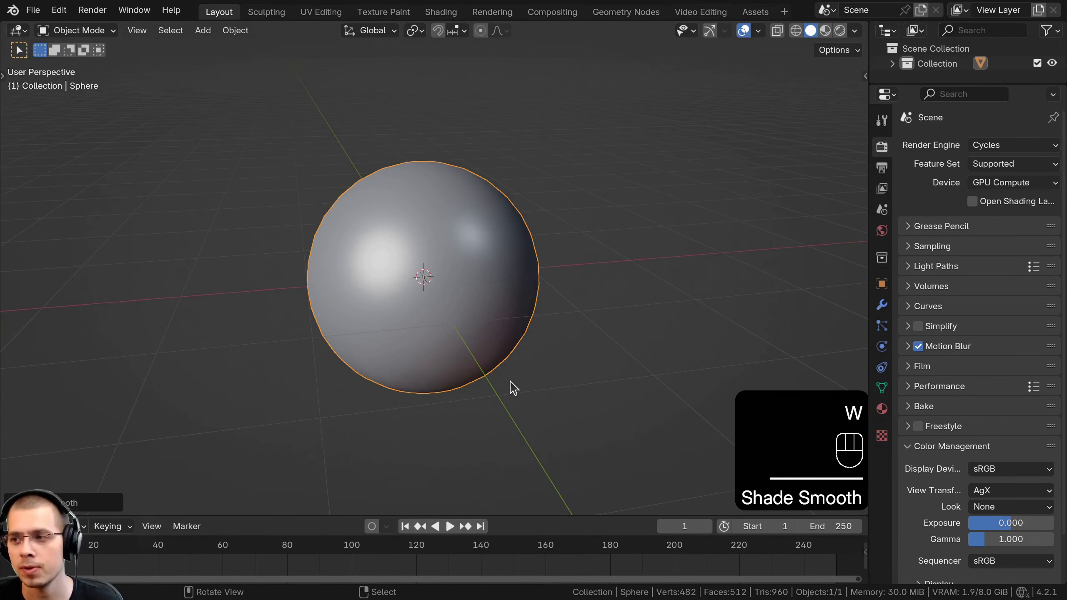
{"action": "key", "text": "z"}
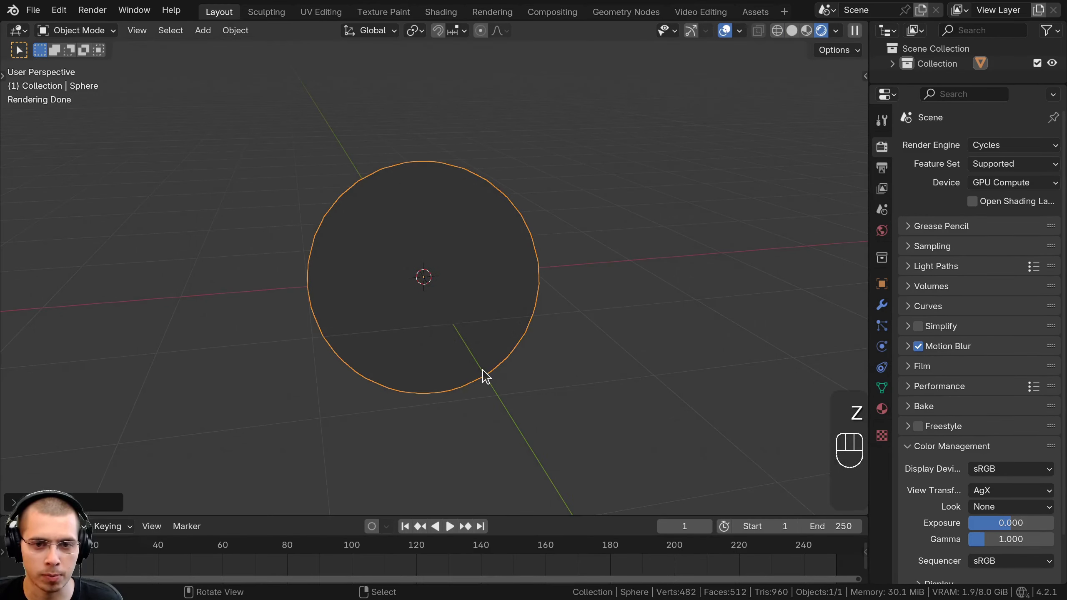
{"action": "left_click_drag", "start_coordinate": [466, 366], "coordinate": [472, 356]}
{"action": "middle_click", "coordinate": [486, 342]}
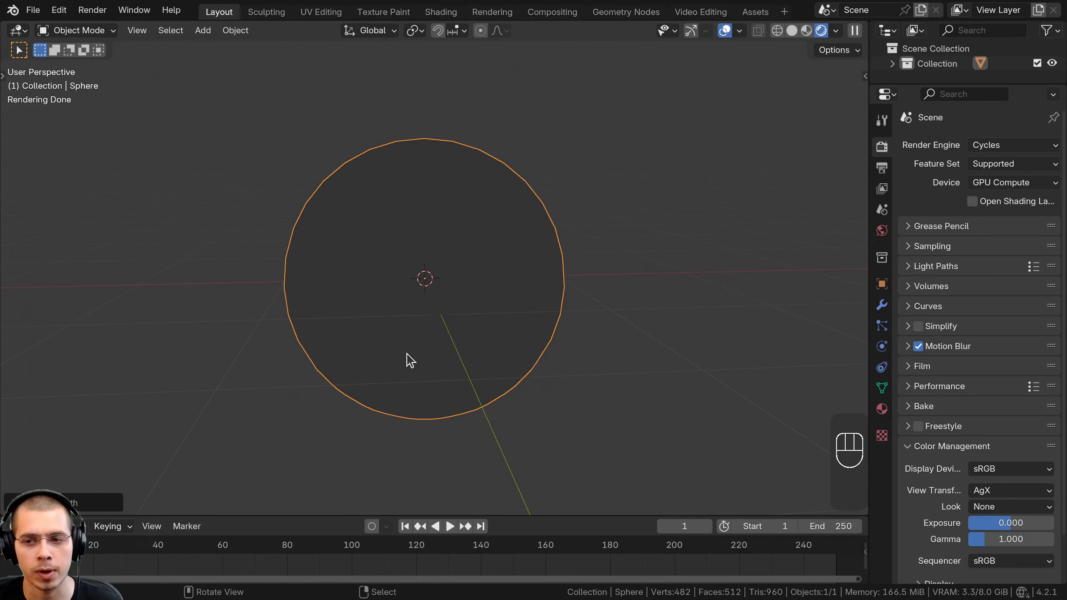
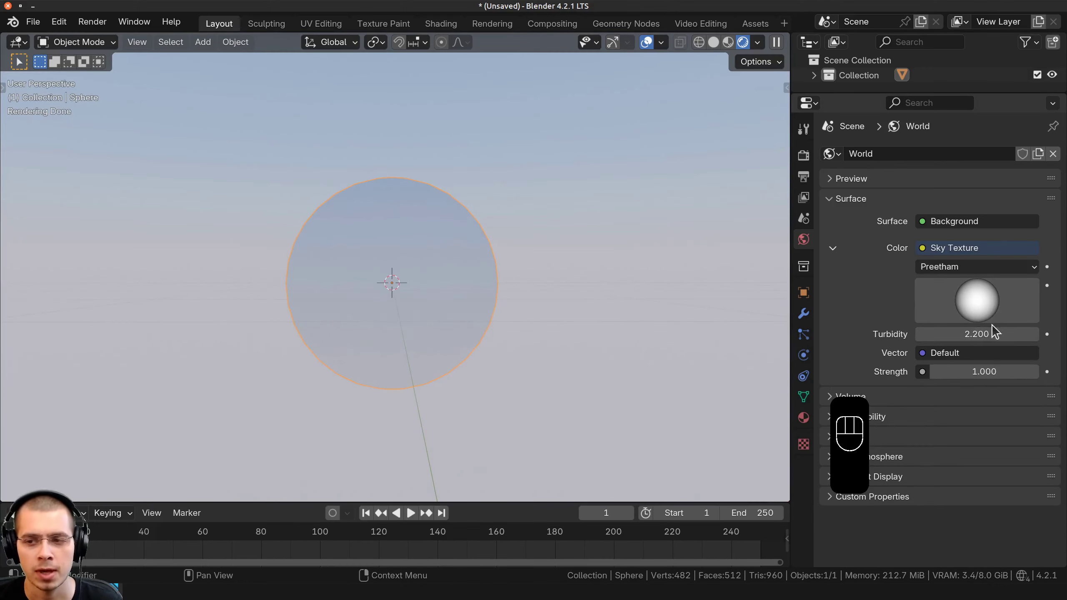
Step: Set the Sky Texture to the Preetham model and tune it until the background is deep blue
{"action": "left_click_drag", "start_coordinate": [983, 315], "coordinate": [984, 269]}
{"action": "left_click_drag", "start_coordinate": [983, 290], "coordinate": [980, 257]}
{"action": "left_click_drag", "start_coordinate": [982, 307], "coordinate": [976, 252]}
{"action": "left_click", "coordinate": [982, 302]}
{"action": "left_click", "coordinate": [983, 303]}
{"action": "left_click", "coordinate": [983, 304]}
{"action": "middle_click", "coordinate": [623, 344]}
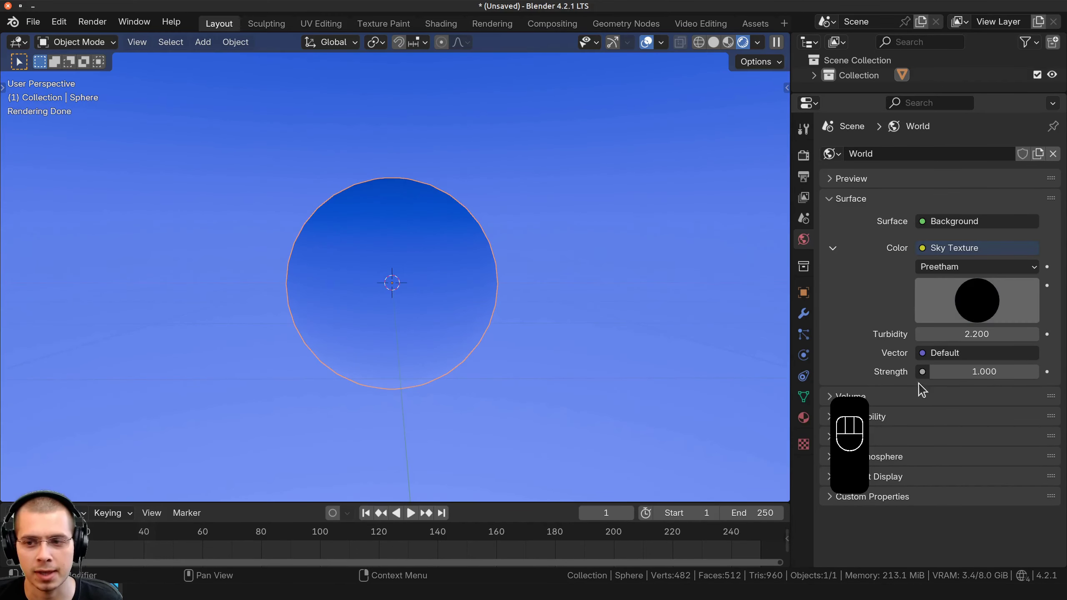
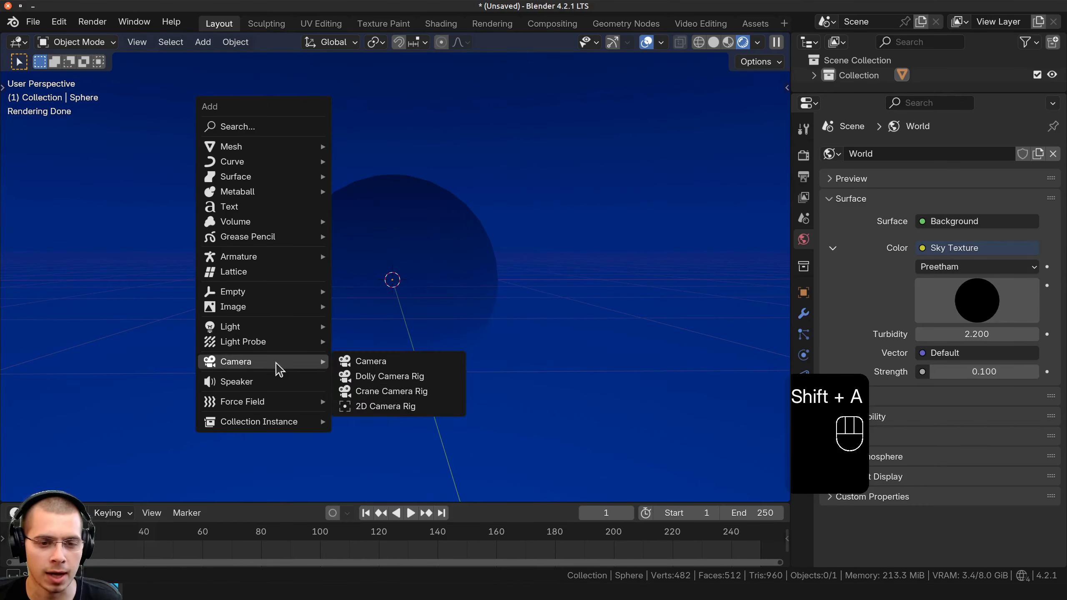
Step: Add a camera to the scene and align it to the current viewport view
{"action": "middle_click", "coordinate": [398, 352]}
{"action": "middle_click", "coordinate": [412, 350]}
{"action": "middle_click", "coordinate": [421, 350]}
{"action": "middle_click", "coordinate": [373, 345]}
{"action": "middle_click", "coordinate": [414, 336]}
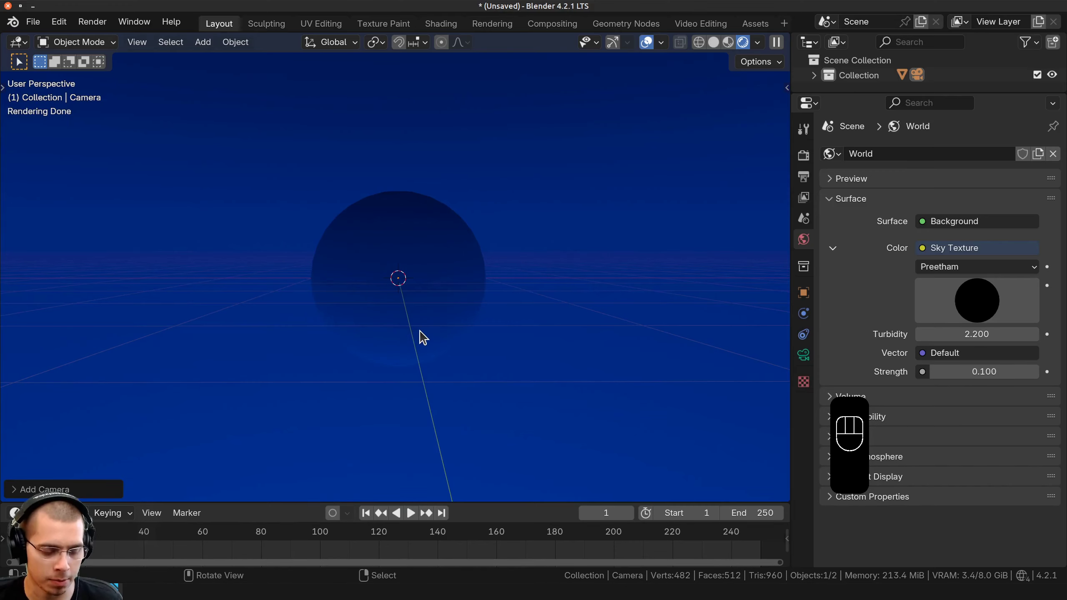
{"action": "key", "text": "ctrl+alt+KP_0"}
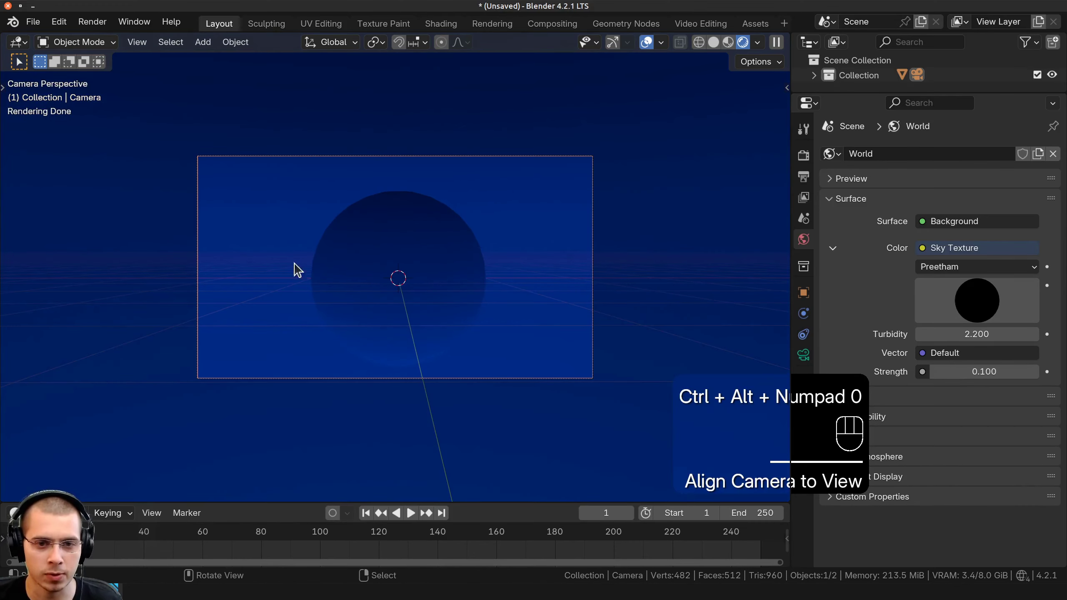
Step: Move the camera back along its view direction until it frames the sphere
{"action": "key", "text": "g"}
{"action": "key", "text": "g"}
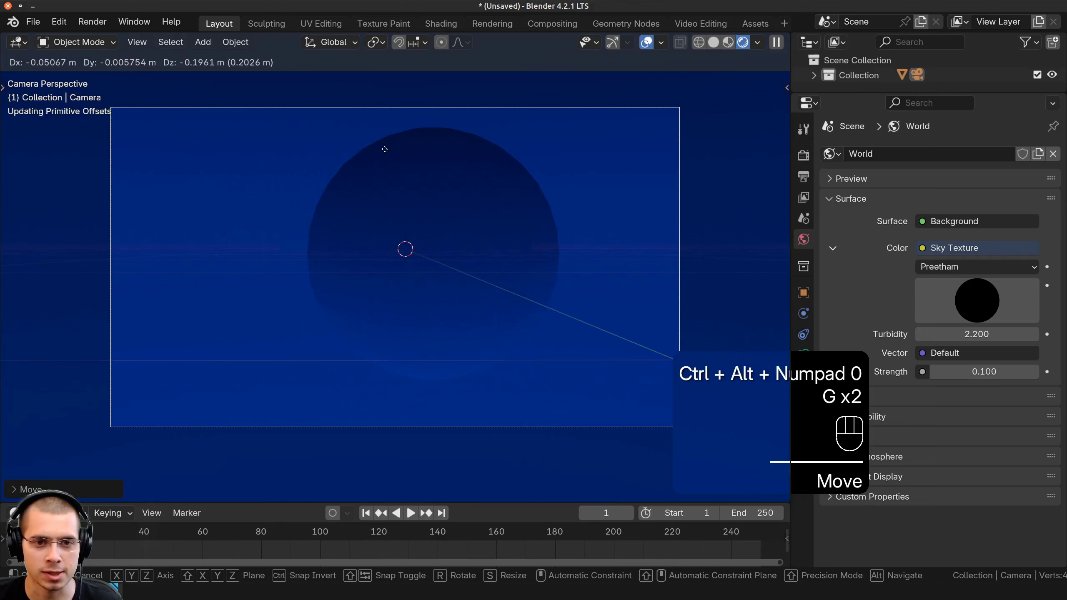
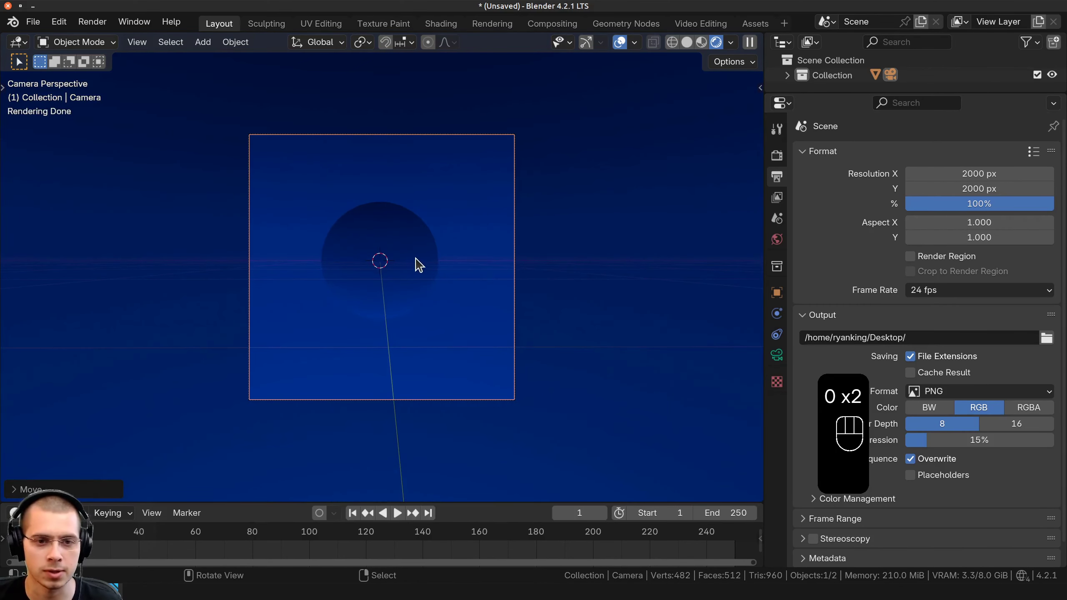
{"action": "key", "text": "g"}
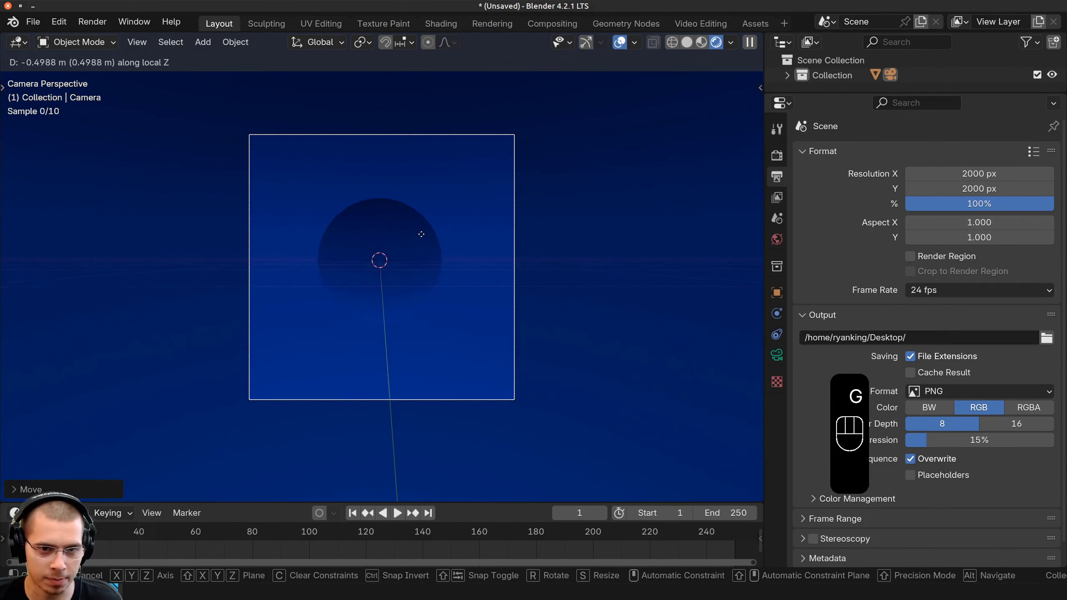
{"action": "key", "text": "g"}
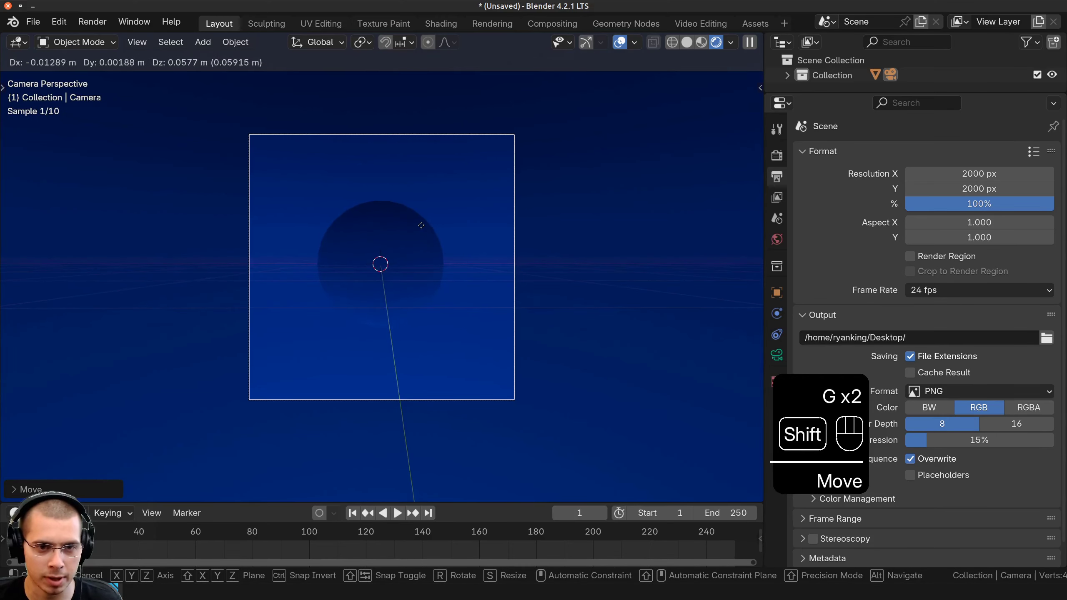
{"action": "middle_click", "coordinate": [417, 278]}
{"action": "key", "text": "g"}
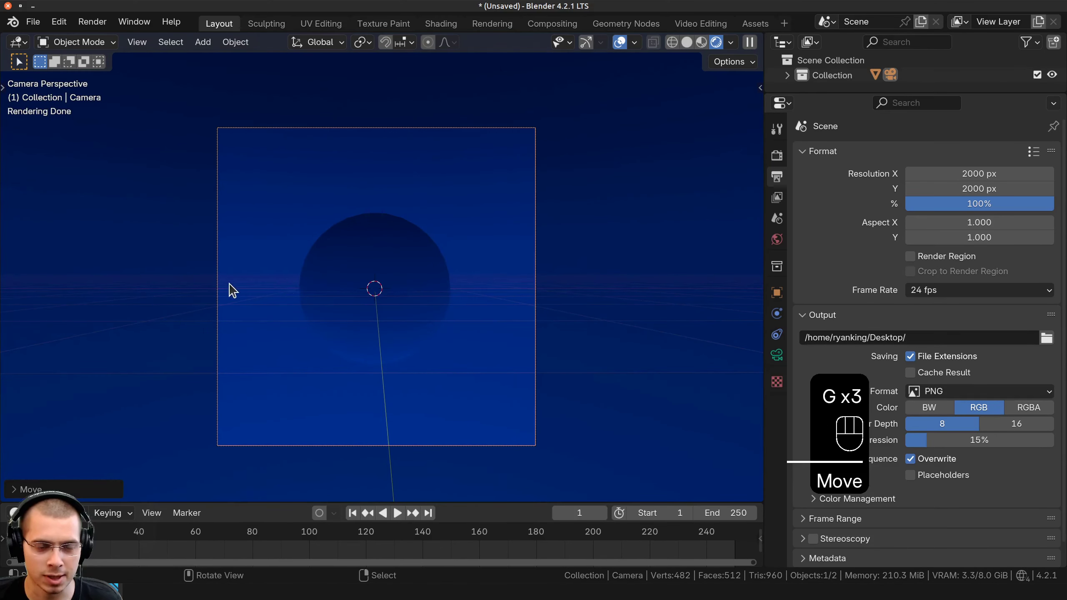
{"action": "key", "text": "g"}
{"action": "key", "text": "g"}
{"action": "middle_click", "coordinate": [386, 308]}
{"action": "middle_click", "coordinate": [506, 267]}
{"action": "middle_click", "coordinate": [485, 272]}
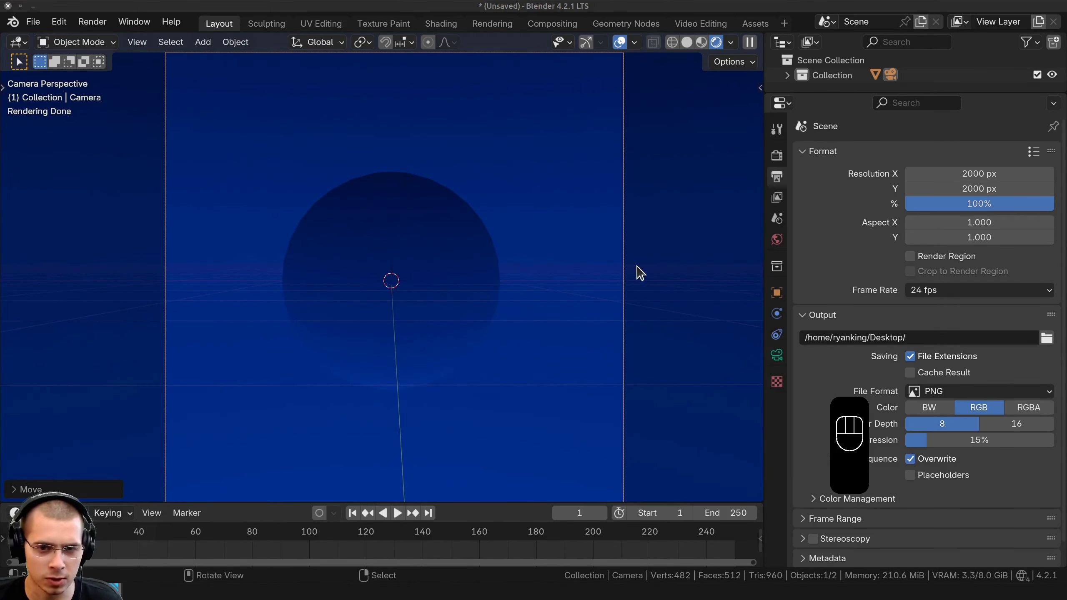
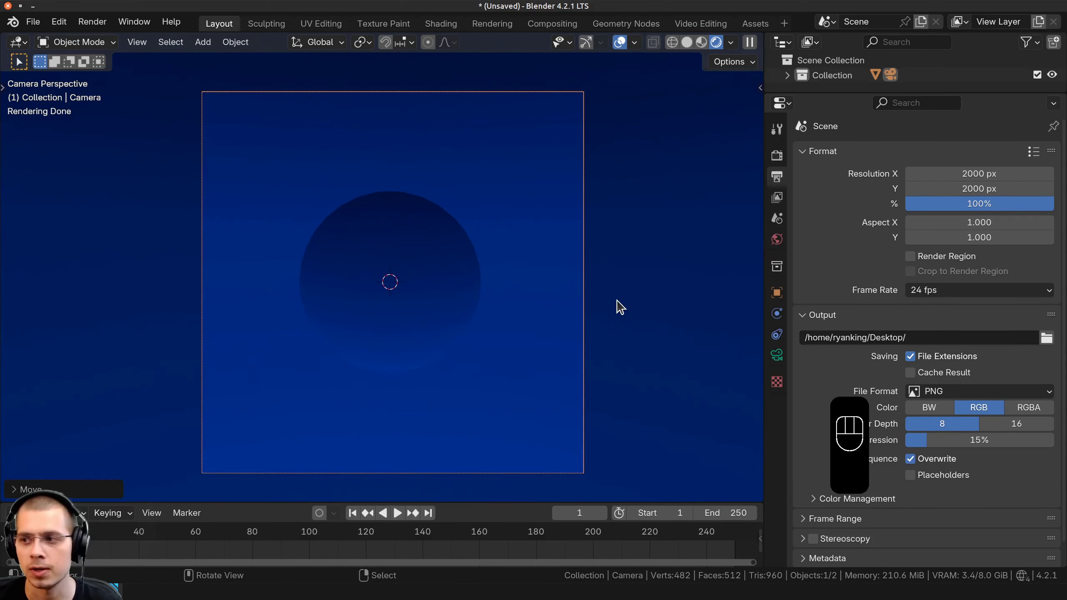
Step: Add an area light, move it left of the sphere, rotate it to face the sphere and enlarge it
{"action": "key", "text": "shift+a"}
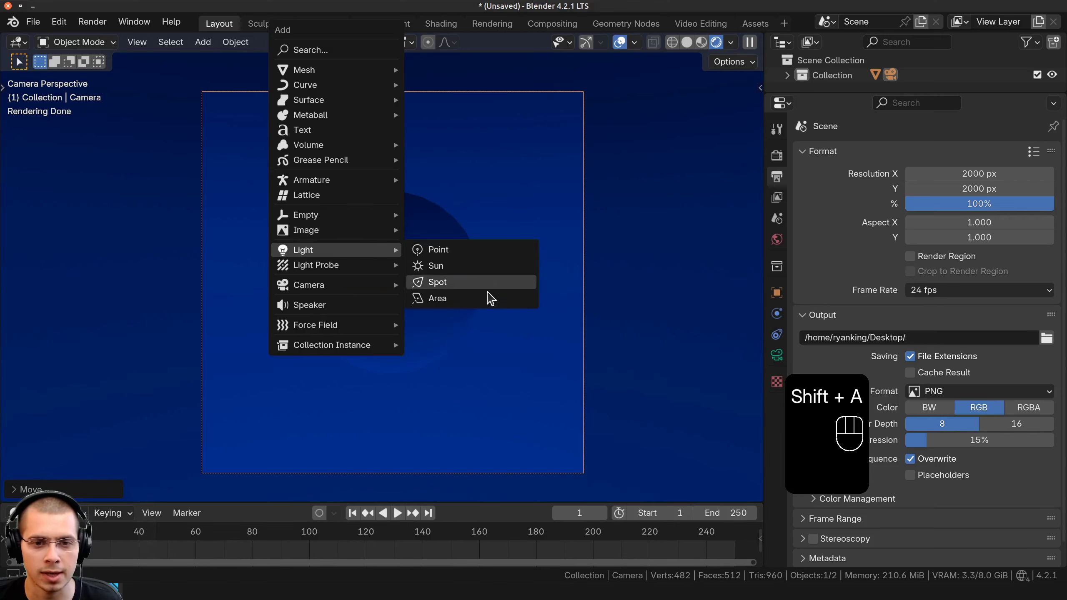
{"action": "key", "text": "g"}
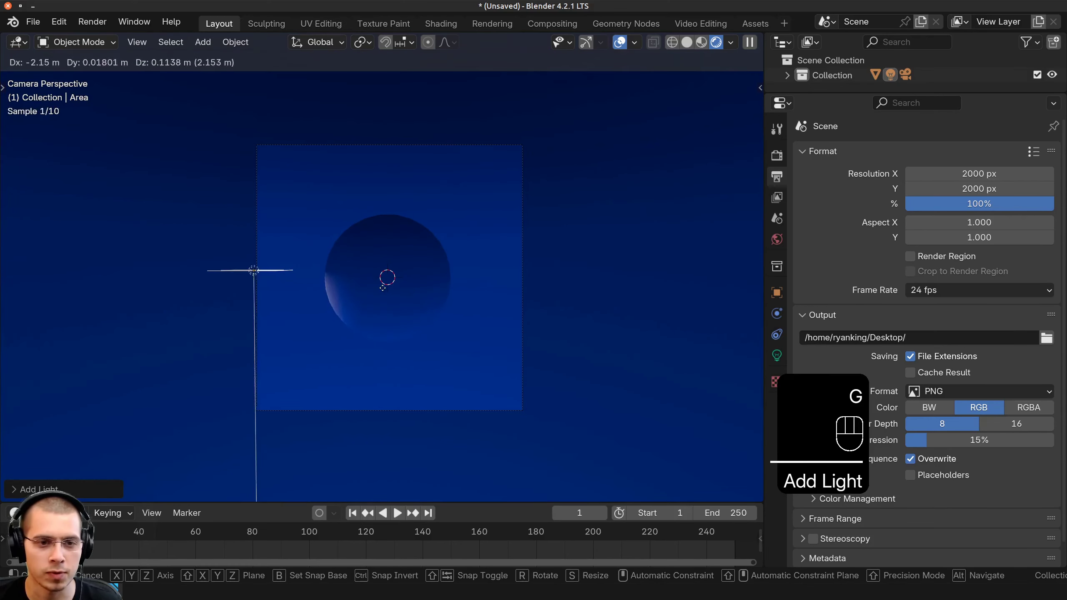
{"action": "key", "text": "r"}
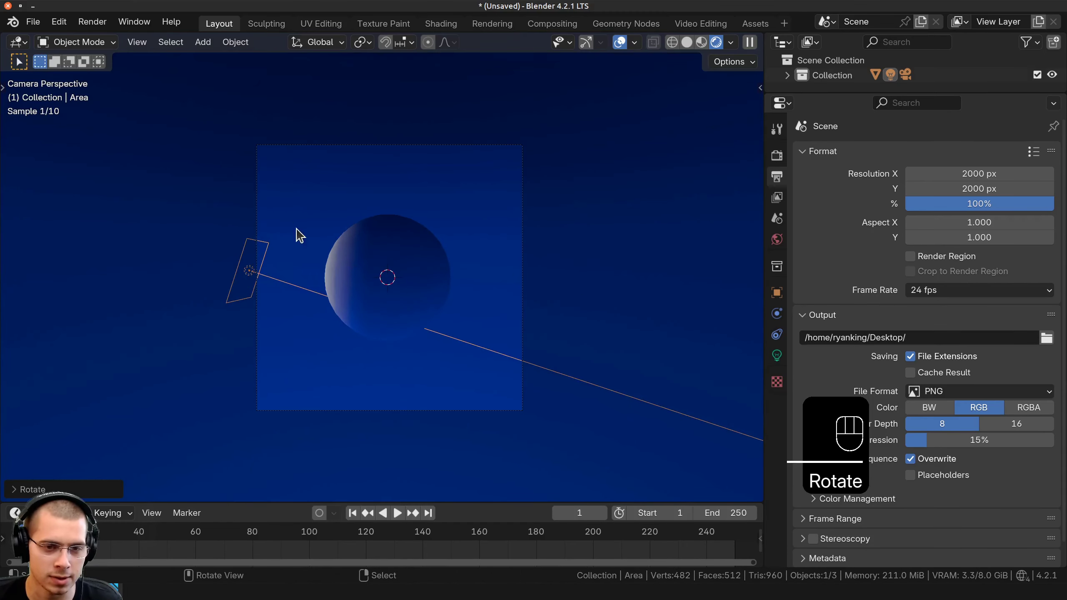
{"action": "key", "text": "s"}
{"action": "key", "text": "g"}
{"action": "key", "text": "s"}
{"action": "key", "text": "g"}
{"action": "key", "text": "s"}
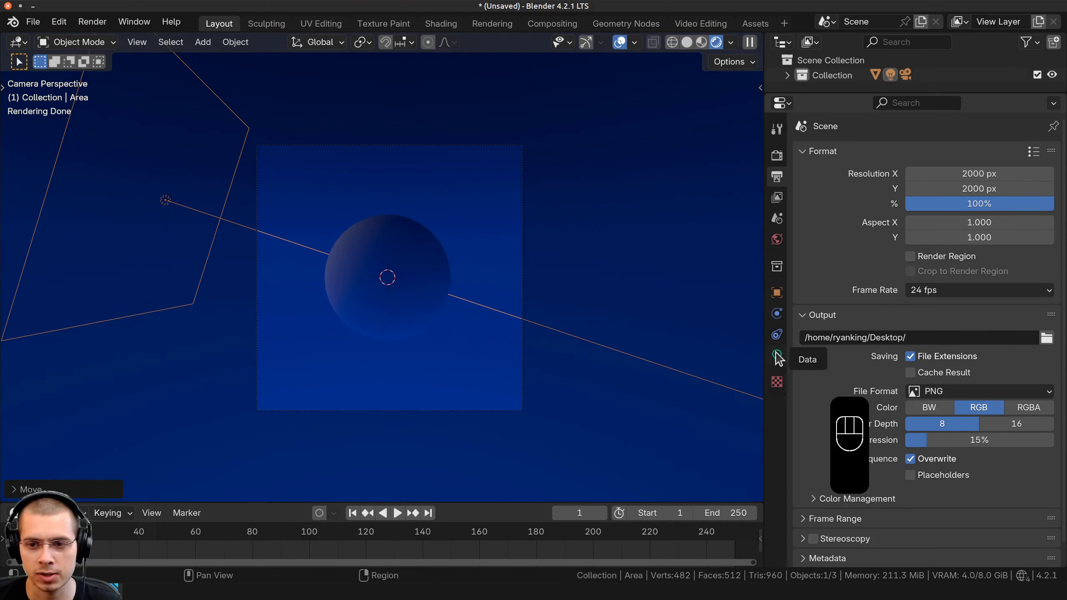
Step: In the light's properties, set the area light's colour to blue
{"action": "left_click", "coordinate": [781, 357]}
{"action": "key", "text": "ctrl+v"}
{"action": "left_click", "coordinate": [941, 248]}
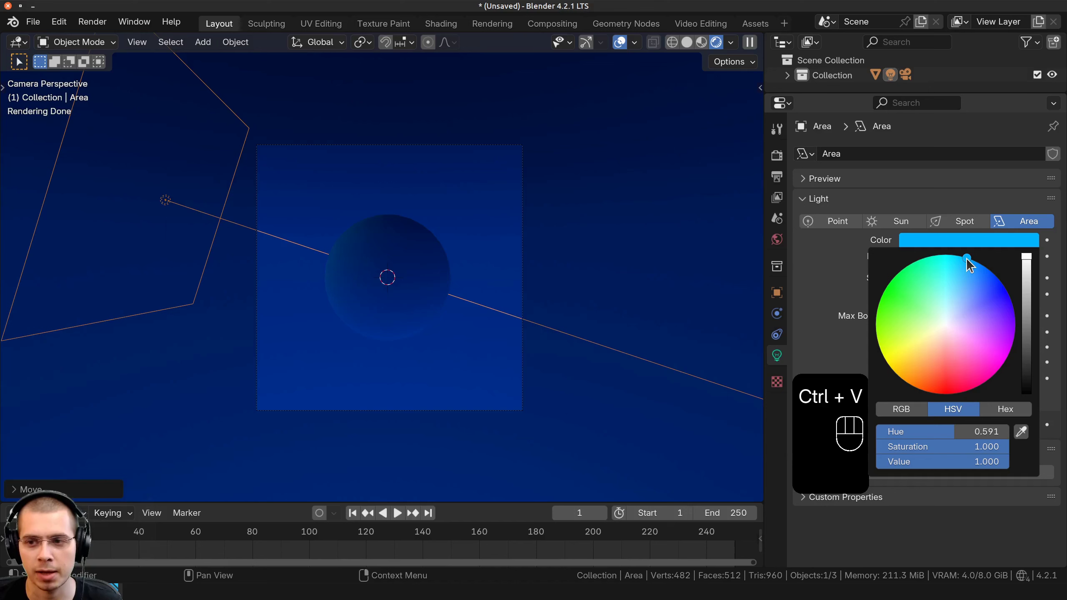
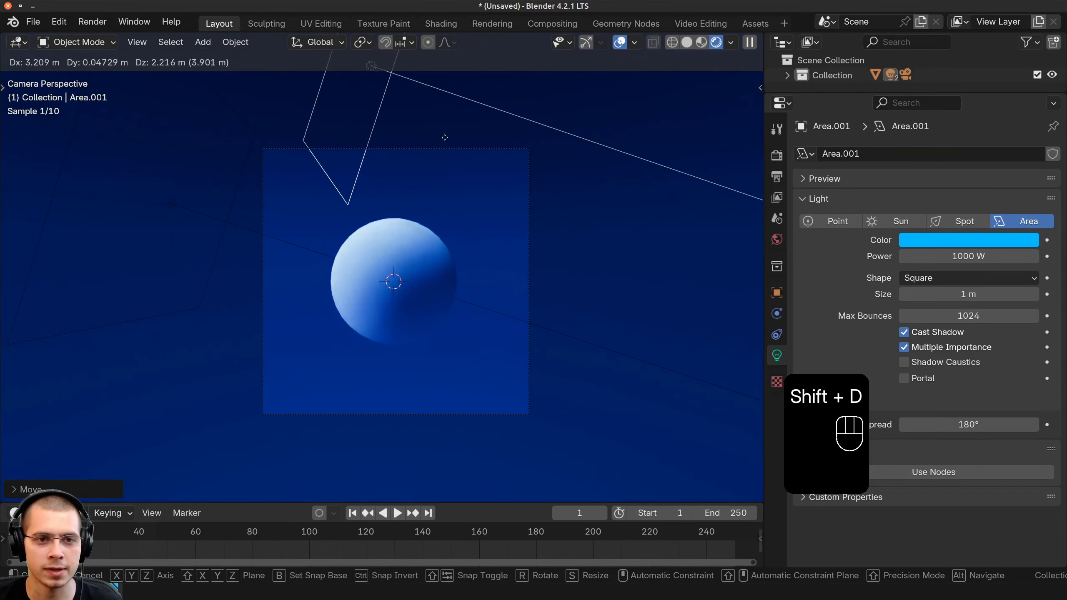
Step: Rotate and move the duplicated light above the sphere, pointing down at it
{"action": "key", "text": "r"}
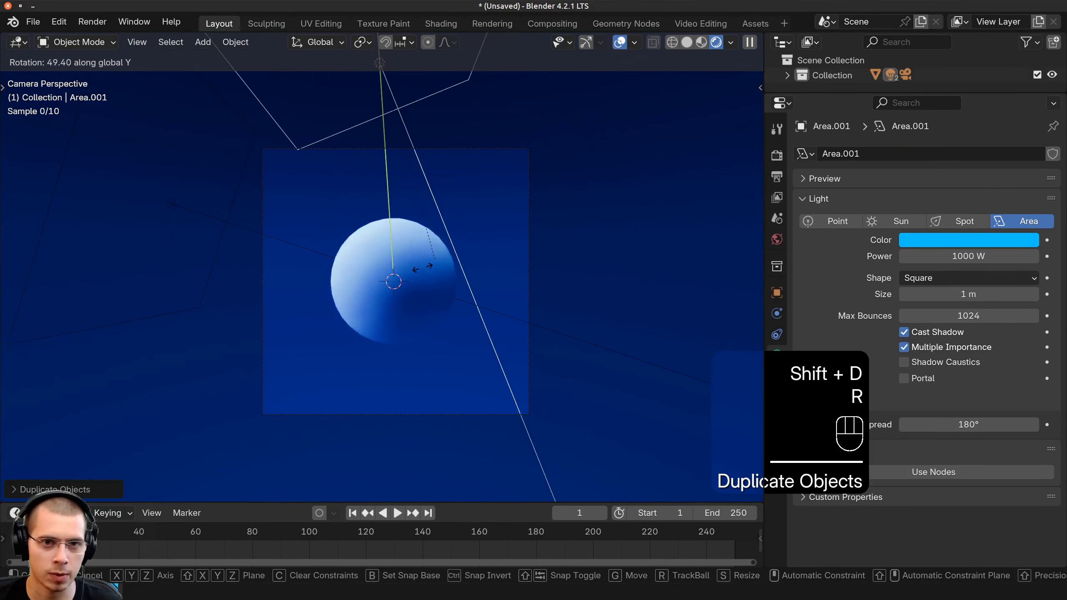
{"action": "key", "text": "s"}
{"action": "key", "text": "g"}
{"action": "key", "text": "r"}
{"action": "key", "text": "g"}
{"action": "key", "text": "ctrl+v"}
Step: Make this light magenta with 2000 W power, then duplicate it again
{"action": "left_click", "coordinate": [936, 246]}
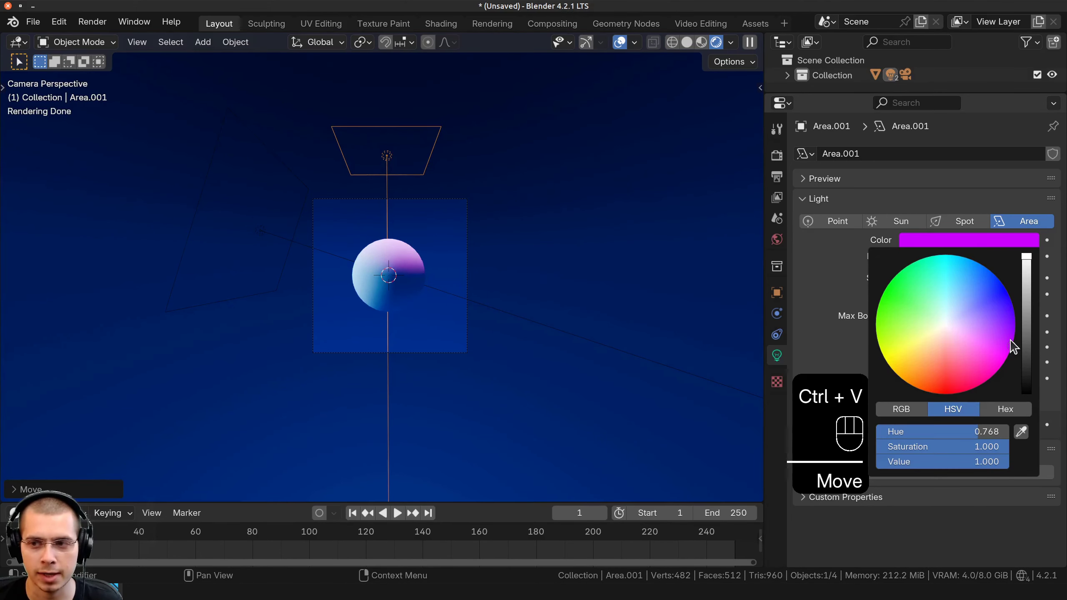
{"action": "left_click", "coordinate": [954, 254]}
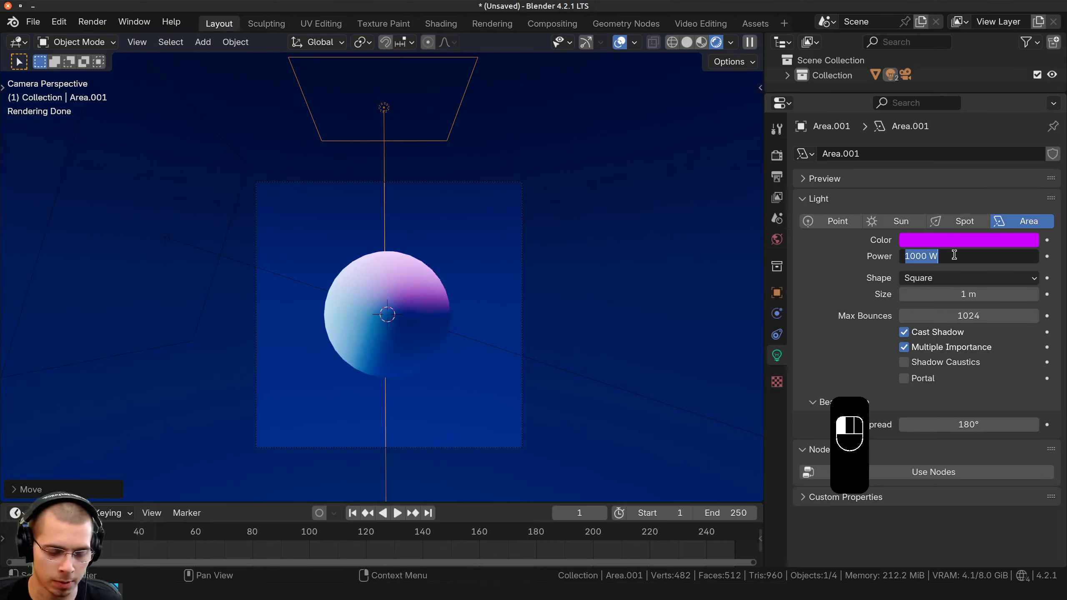
{"action": "key", "text": "0"}
{"action": "key", "text": "g"}
{"action": "key", "text": "shift+d"}
Step: Rotate, move and scale the third area light into place aimed at the sphere
{"action": "key", "text": "r"}
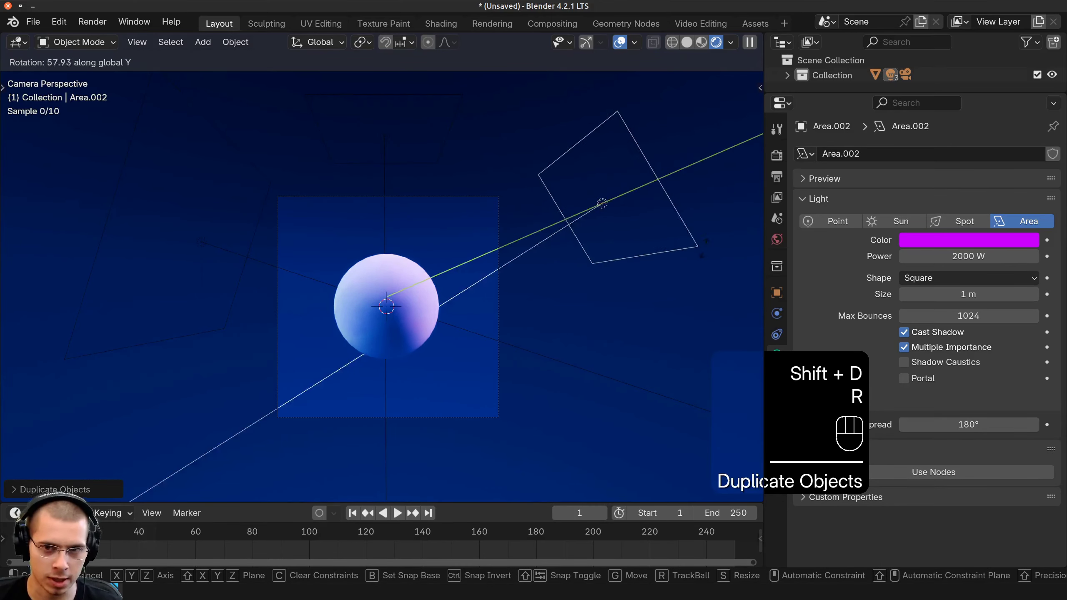
{"action": "key", "text": "r"}
{"action": "key", "text": "ctrl+z"}
{"action": "left_click_drag", "start_coordinate": [643, 193], "coordinate": [663, 280]}
{"action": "middle_click", "coordinate": [664, 289]}
{"action": "key", "text": "r"}
{"action": "key", "text": "g"}
{"action": "key", "text": "r"}
{"action": "key", "text": "g"}
{"action": "left_click_drag", "start_coordinate": [609, 239], "coordinate": [566, 262]}
{"action": "key", "text": "s"}
{"action": "key", "text": "s"}
{"action": "key", "text": "g"}
{"action": "key", "text": "s"}
{"action": "key", "text": "ctrl+v"}
Step: Colour Area.002 pink and, in camera view, move it to light the sphere's right side
{"action": "left_click", "coordinate": [950, 243]}
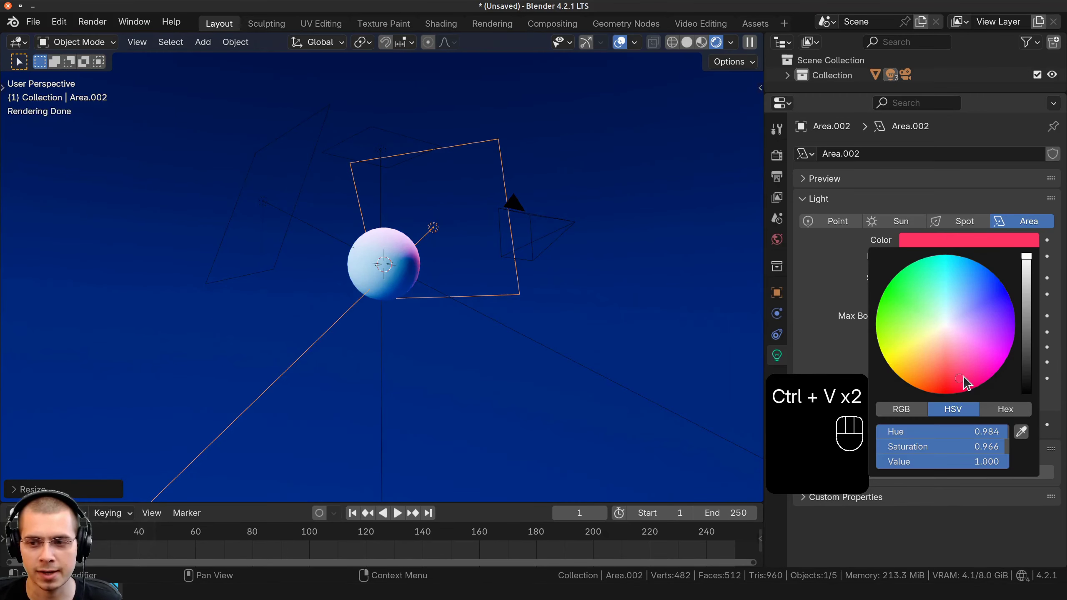
{"action": "middle_click", "coordinate": [425, 300]}
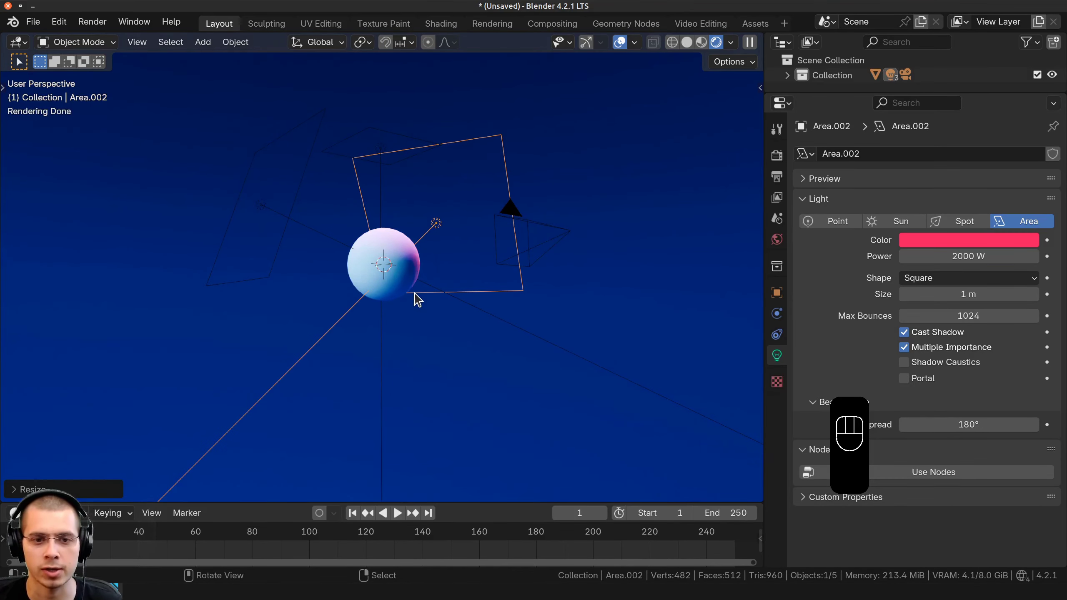
{"action": "key", "text": "KP_0"}
{"action": "key", "text": "g"}
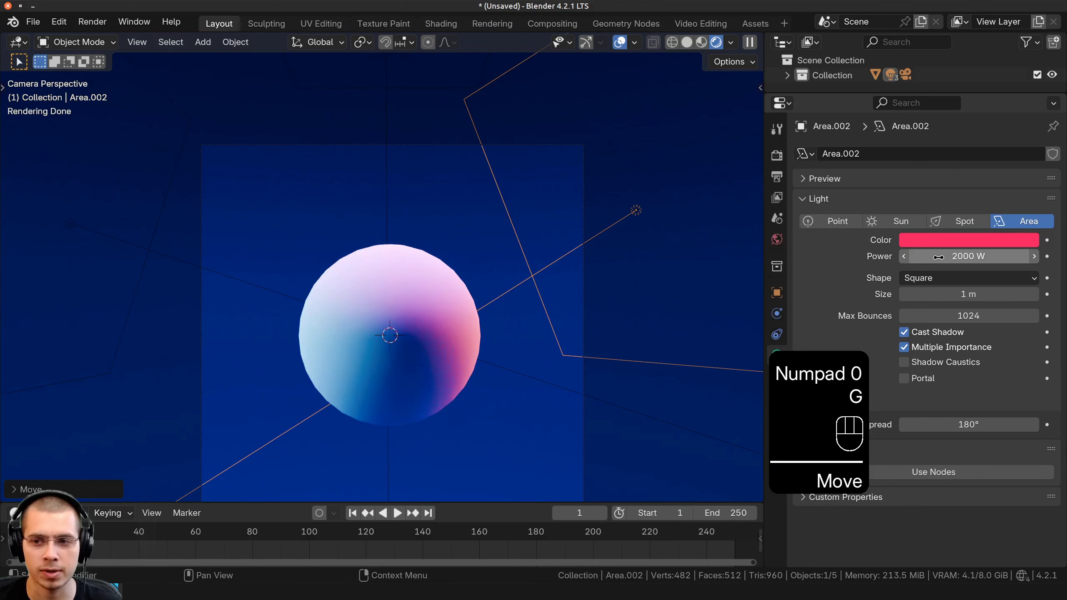
{"action": "middle_click", "coordinate": [421, 286]}
{"action": "middle_click", "coordinate": [425, 256]}
{"action": "left_click_drag", "start_coordinate": [319, 253], "coordinate": [331, 225]}
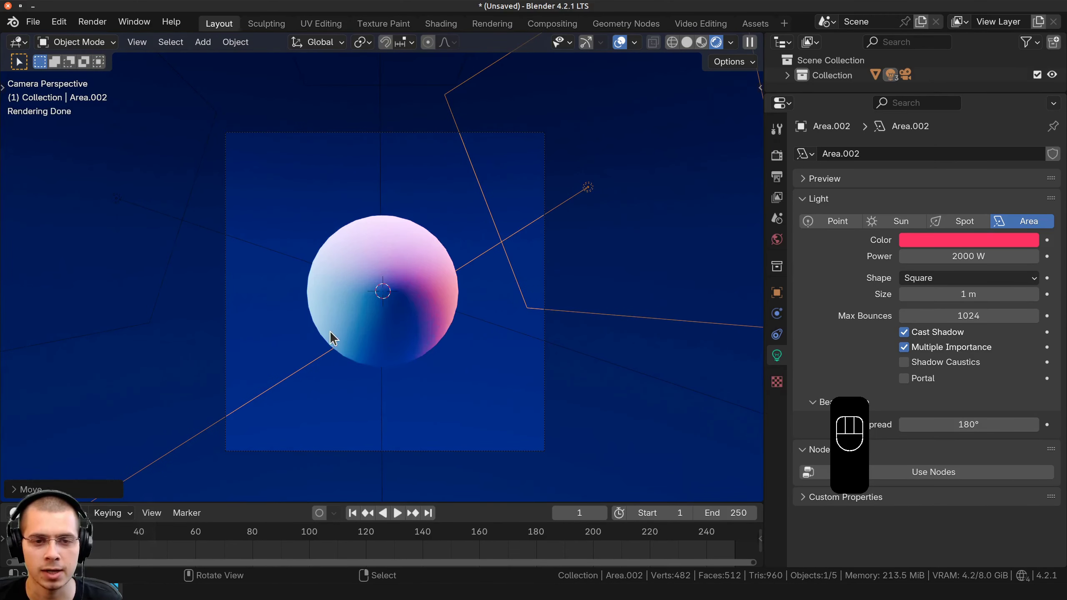
{"action": "key", "text": "a"}
{"action": "middle_click", "coordinate": [463, 309]}
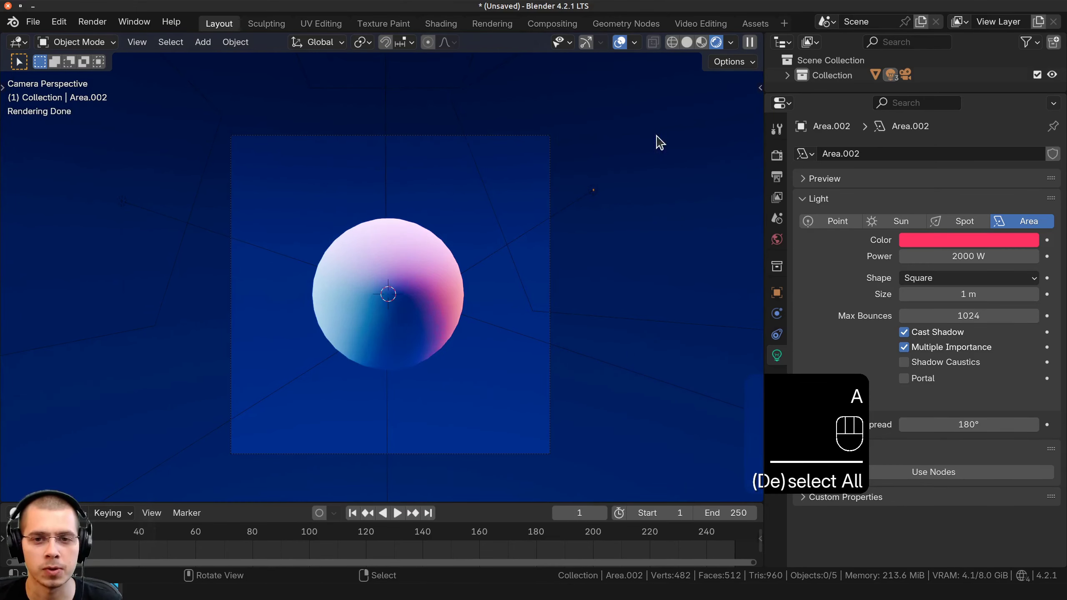
Step: Review and adjust the Cycles render settings in Render Properties
{"action": "left_click", "coordinate": [786, 169]}
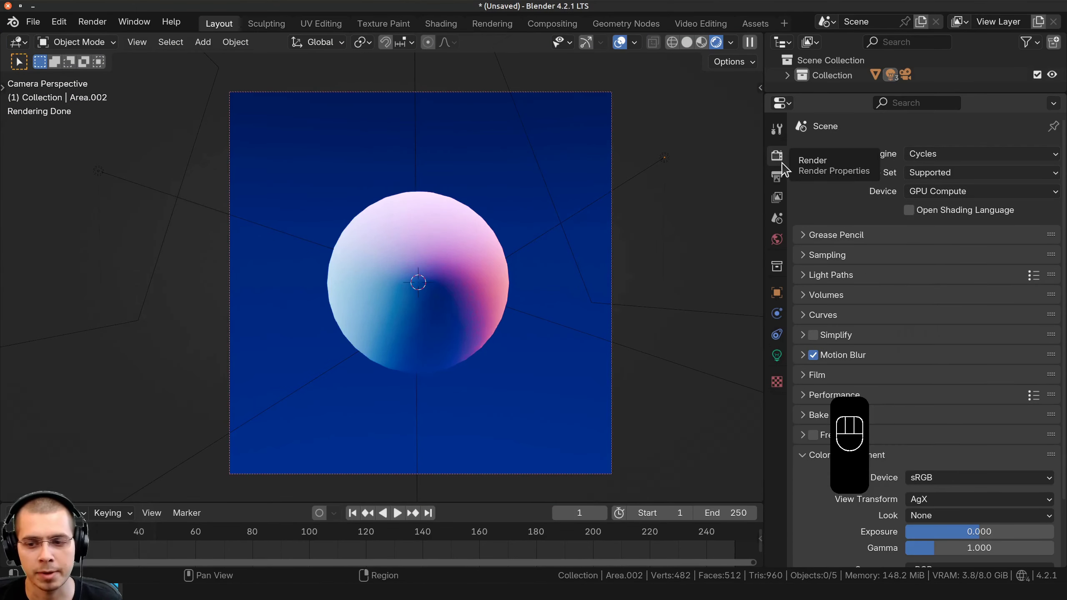
{"action": "left_click", "coordinate": [786, 163]}
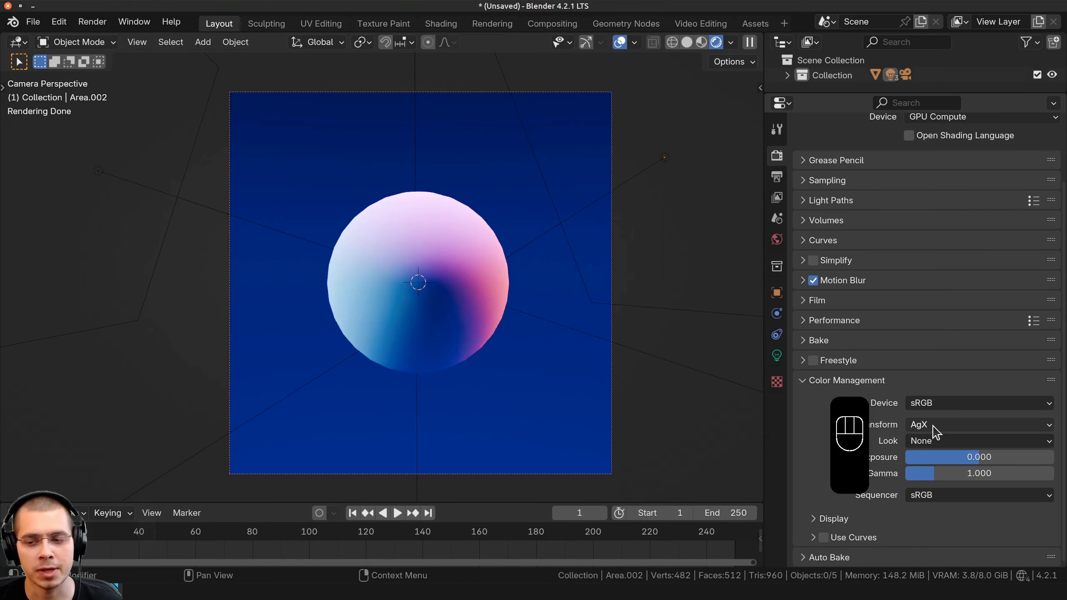
{"action": "left_click", "coordinate": [937, 432]}
{"action": "left_click_drag", "start_coordinate": [940, 448], "coordinate": [935, 329]}
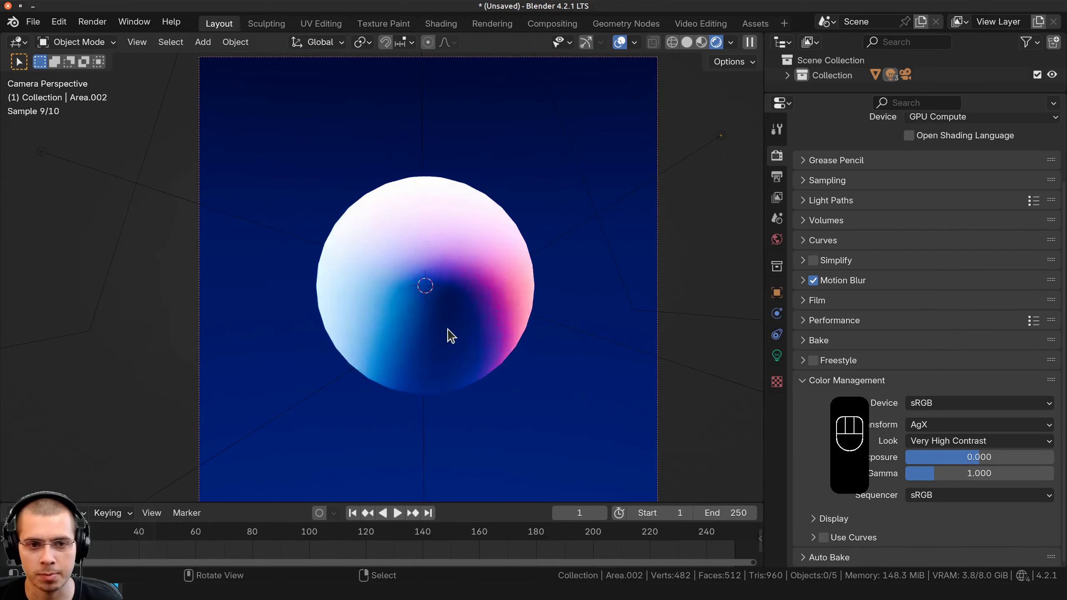
Step: Select the sphere to bring up its empty Particle Properties
{"action": "middle_click", "coordinate": [444, 335]}
{"action": "middle_click", "coordinate": [446, 274]}
{"action": "middle_click", "coordinate": [462, 275]}
{"action": "right_click", "coordinate": [425, 250]}
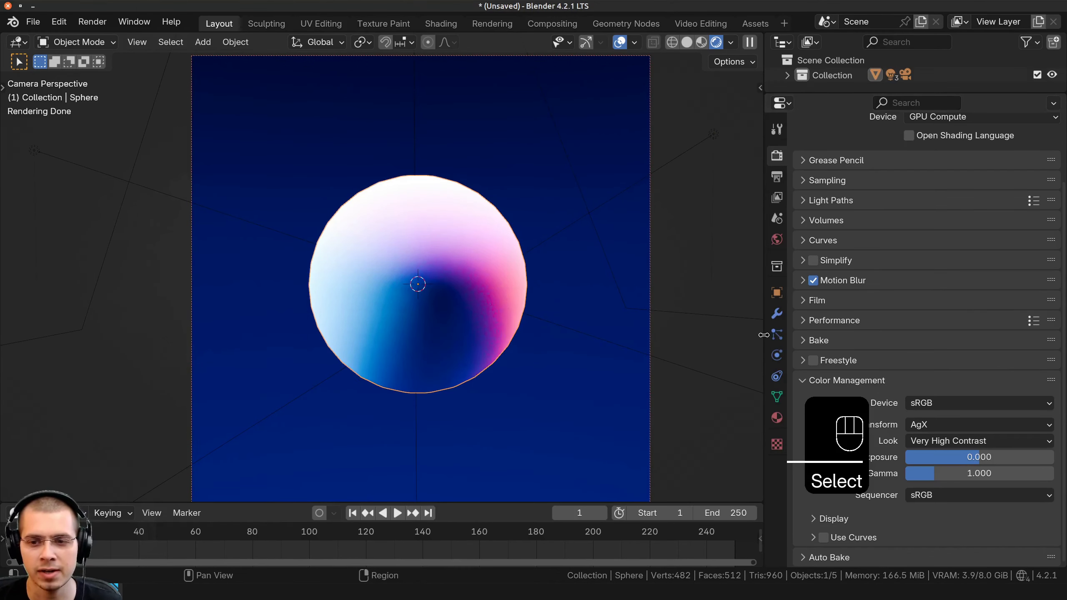
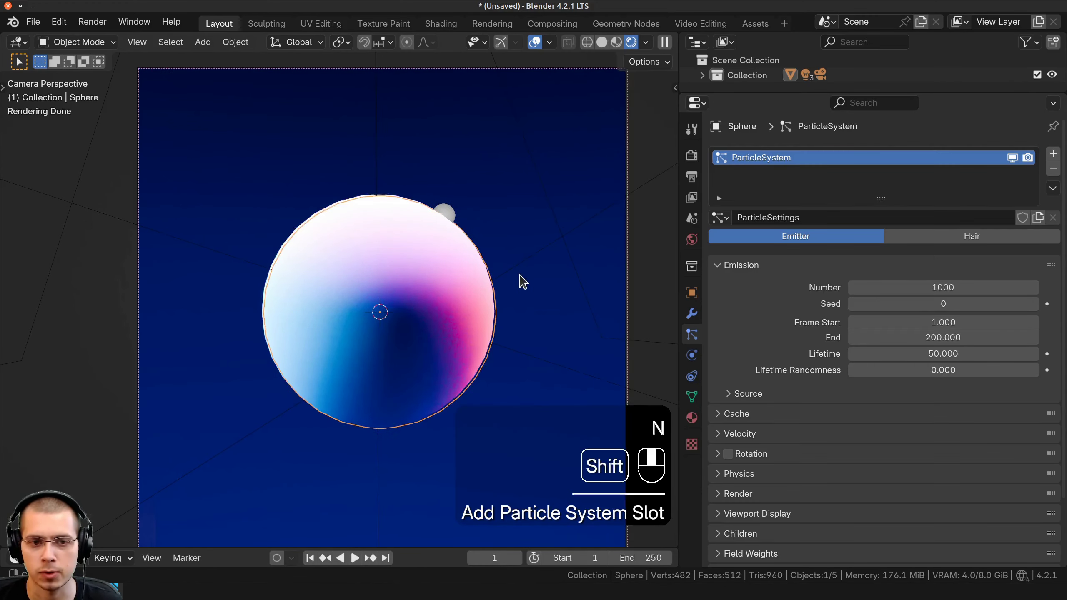
Step: Add a ParticleSystem to the sphere and play the animation, watching particles spill off it
{"action": "middle_click", "coordinate": [516, 304]}
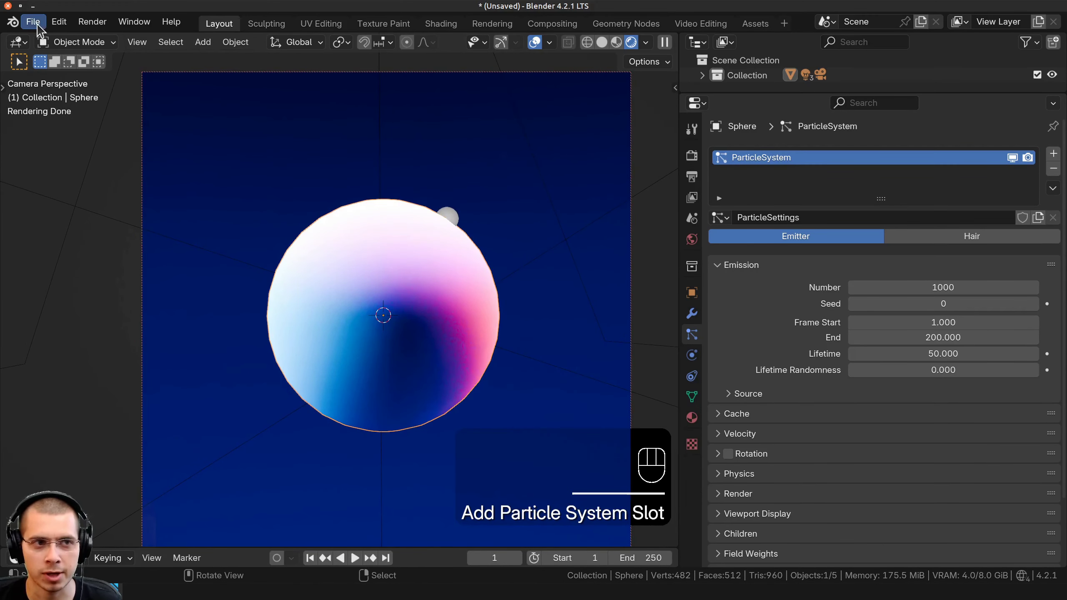
{"action": "left_click_drag", "start_coordinate": [40, 28], "coordinate": [438, 215]}
{"action": "left_click_drag", "start_coordinate": [403, 225], "coordinate": [331, 271]}
{"action": "left_click_drag", "start_coordinate": [390, 250], "coordinate": [417, 240]}
{"action": "key", "text": "space"}
{"action": "left_click_drag", "start_coordinate": [432, 399], "coordinate": [441, 384]}
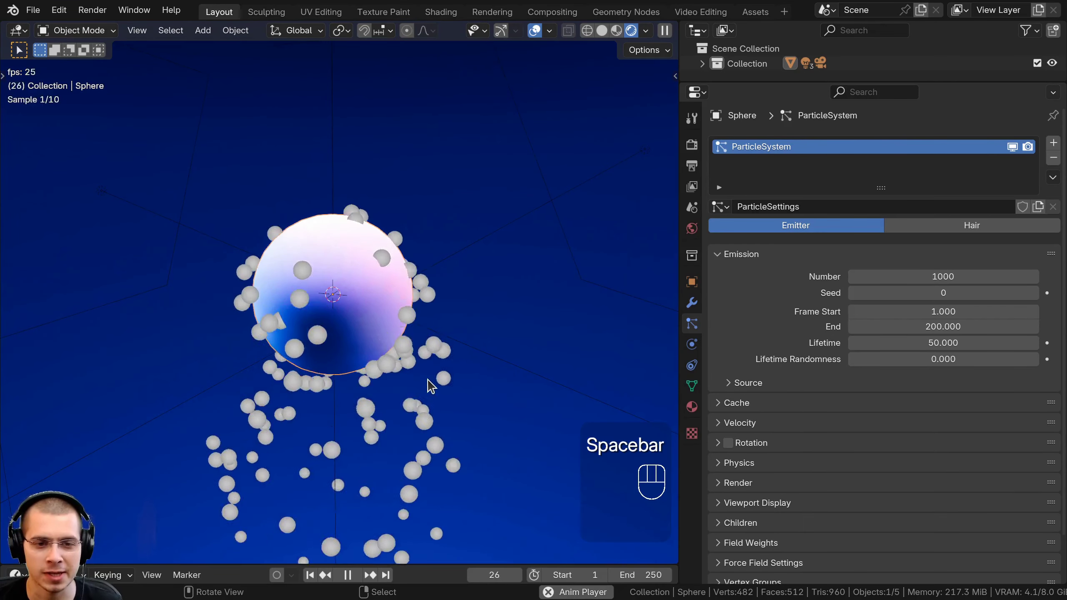
{"action": "key", "text": "space"}
{"action": "middle_click", "coordinate": [447, 385]}
{"action": "left_click_drag", "start_coordinate": [424, 313], "coordinate": [442, 307]}
{"action": "key", "text": "space"}
{"action": "key", "text": "space"}
{"action": "left_click_drag", "start_coordinate": [400, 296], "coordinate": [314, 313]}
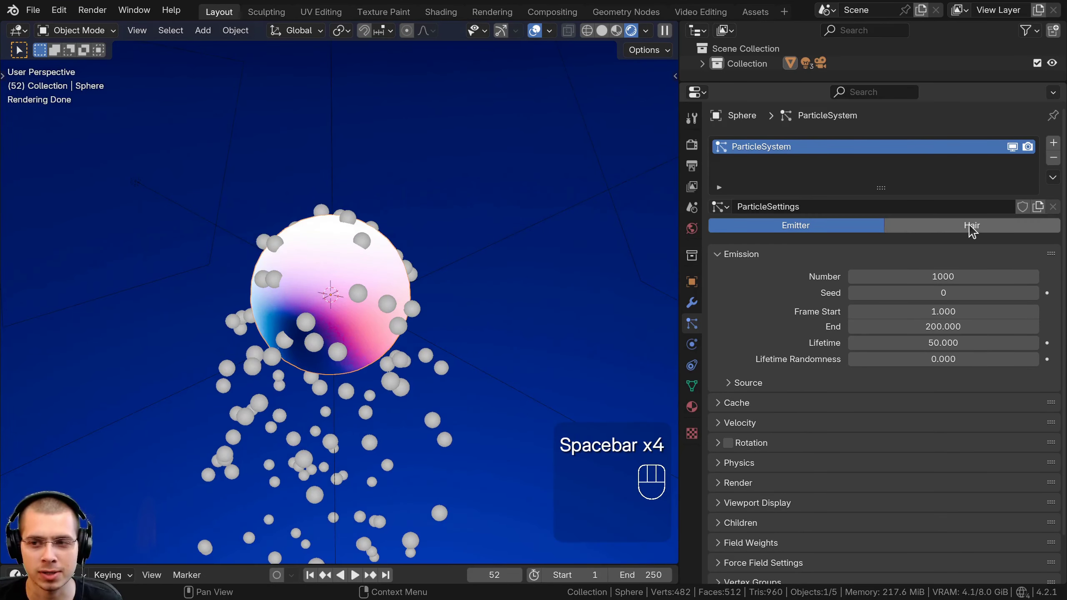
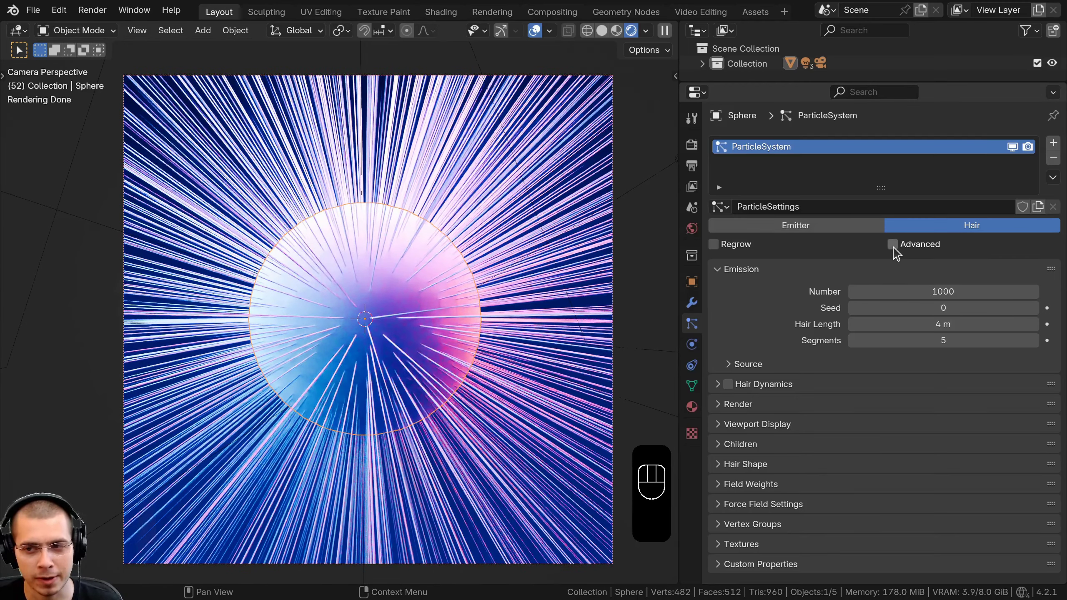
Step: Switch the particles to Hair with Advanced enabled, 0.8 m long, roughened so strands tangle
{"action": "left_click", "coordinate": [897, 253]}
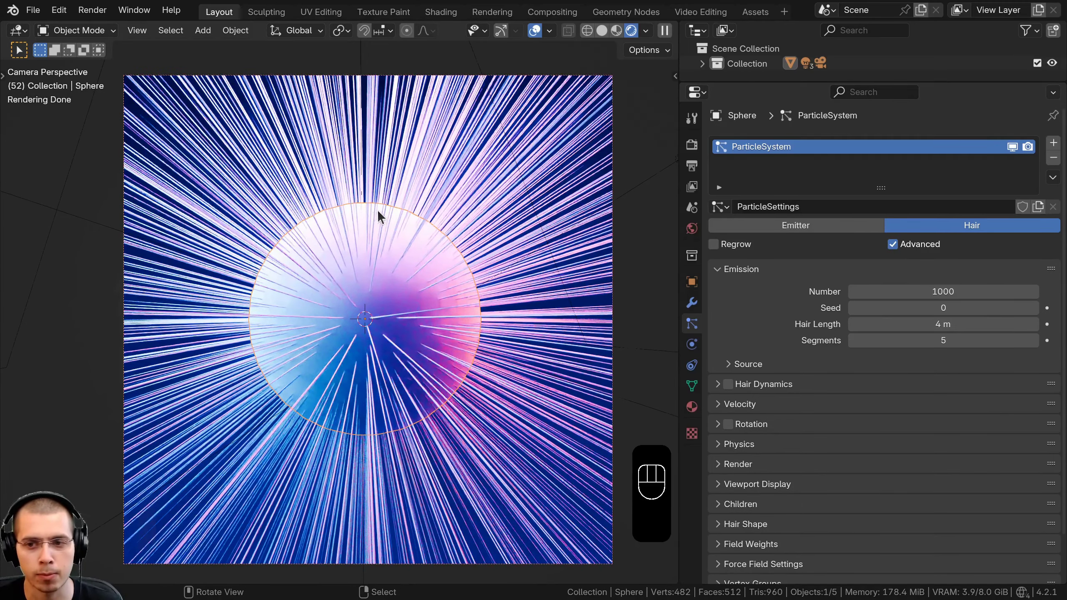
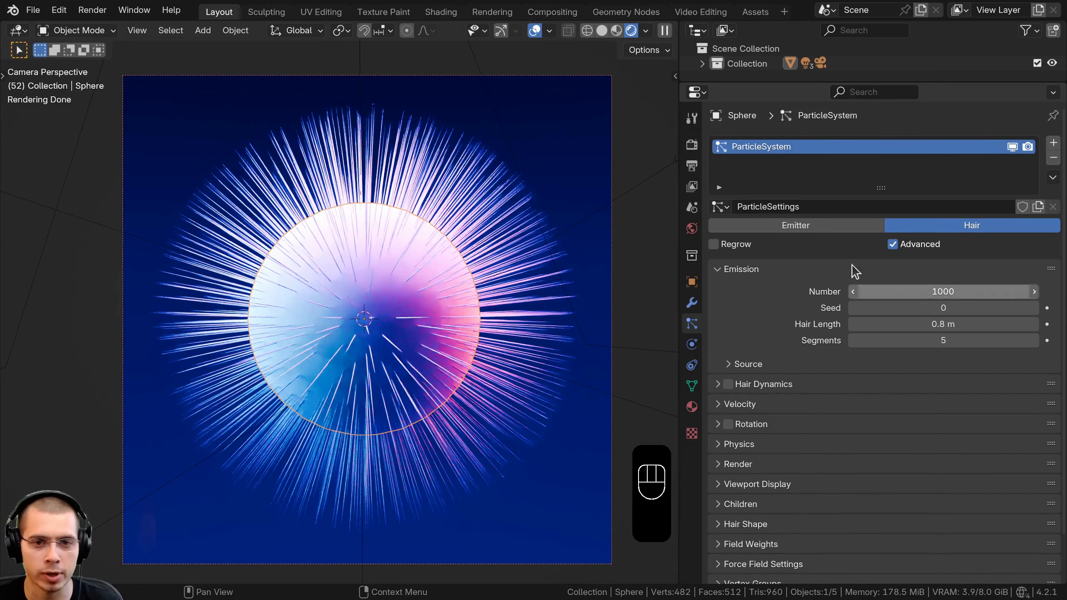
{"action": "middle_click", "coordinate": [443, 250]}
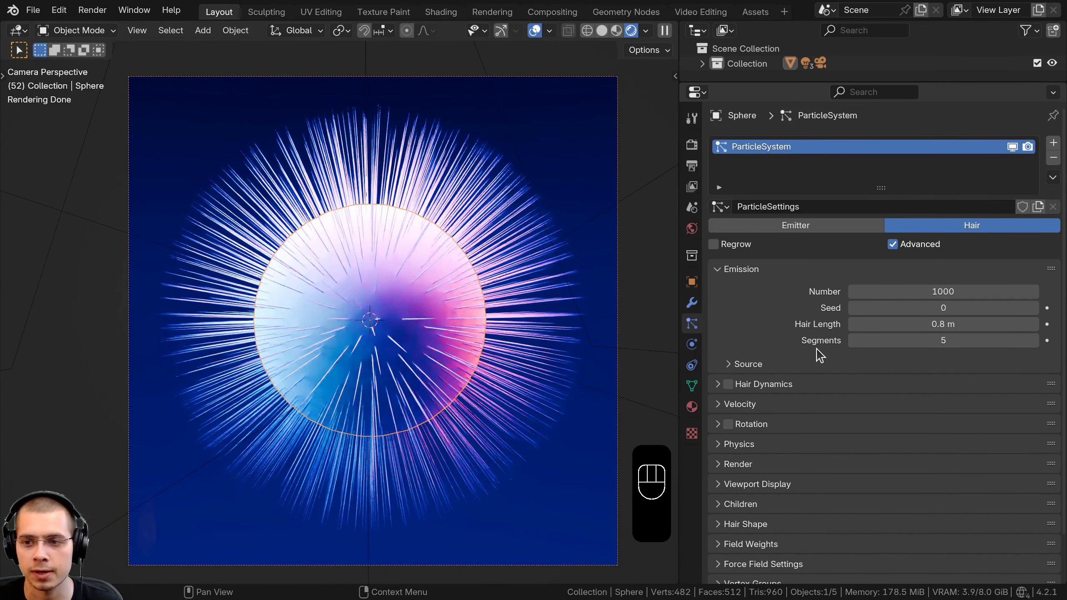
{"action": "left_click", "coordinate": [725, 479]}
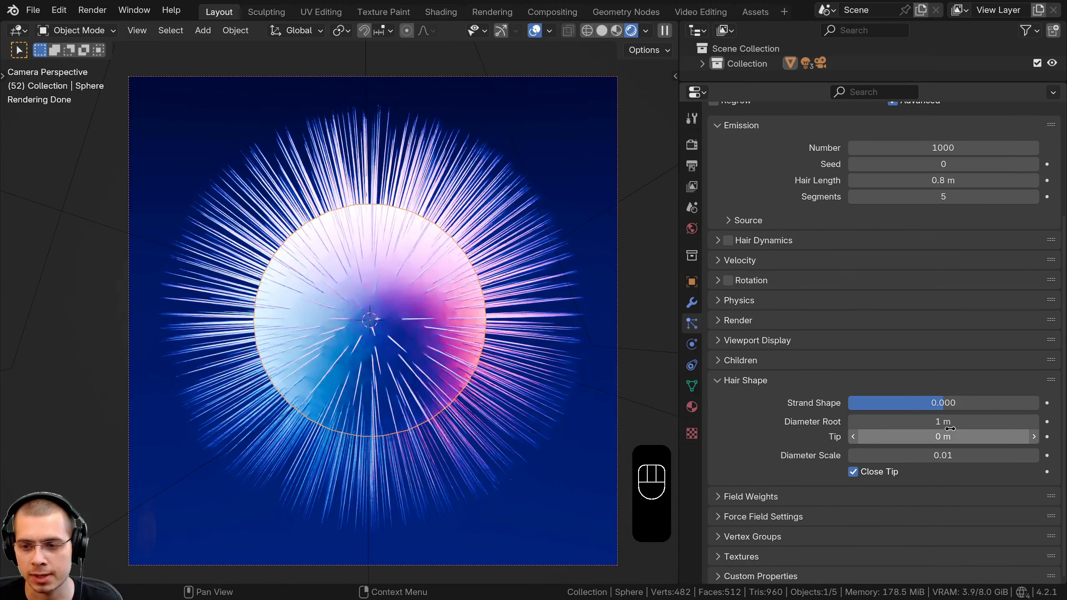
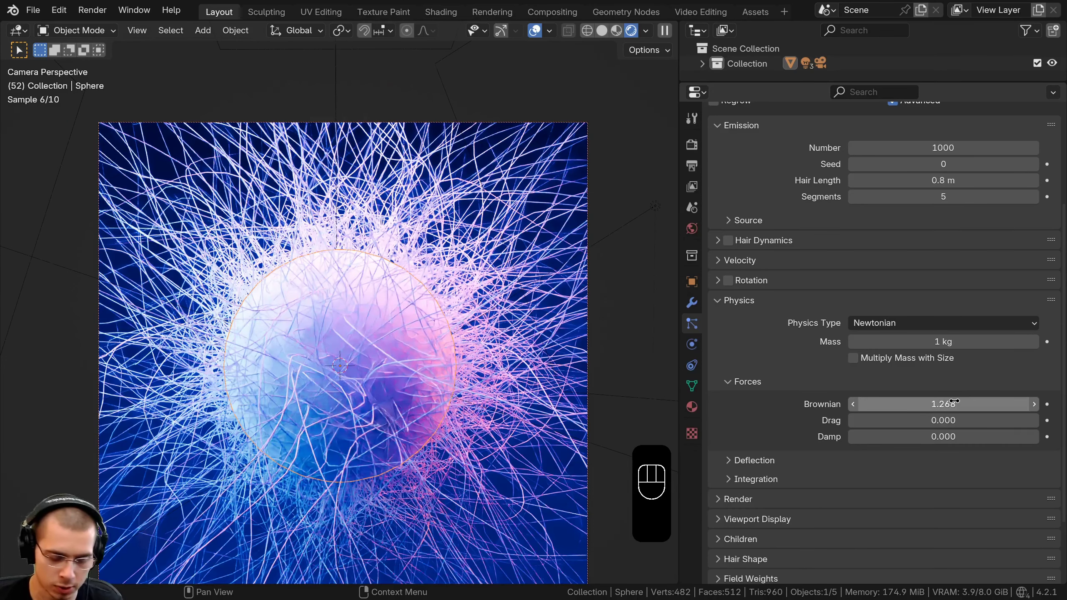
Step: Enable Interpolated children for dense hair and cut Emission Number to 36 for clumped tufts
{"action": "key", "text": "."}
{"action": "key", "text": "2"}
{"action": "key", "text": "Return"}
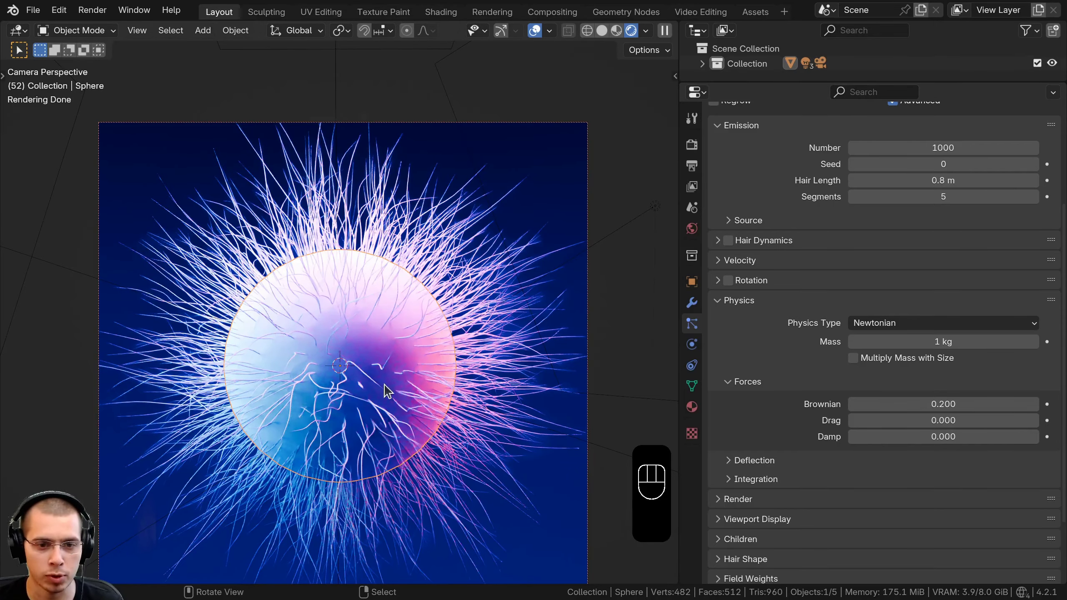
{"action": "middle_click", "coordinate": [398, 371]}
{"action": "left_click_drag", "start_coordinate": [361, 233], "coordinate": [388, 303]}
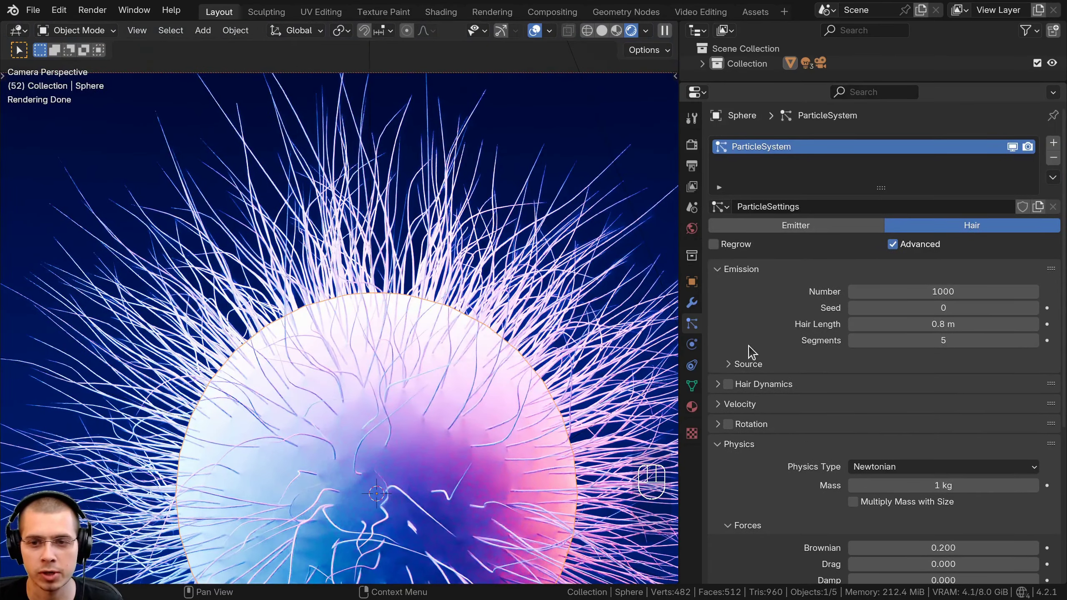
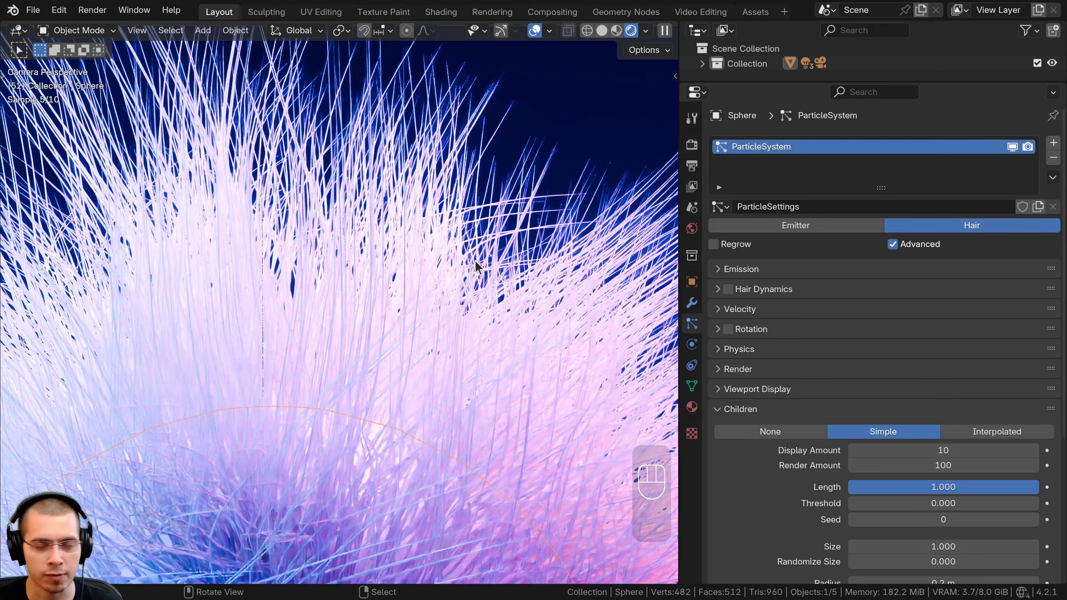
{"action": "middle_click", "coordinate": [459, 288]}
{"action": "middle_click", "coordinate": [476, 300]}
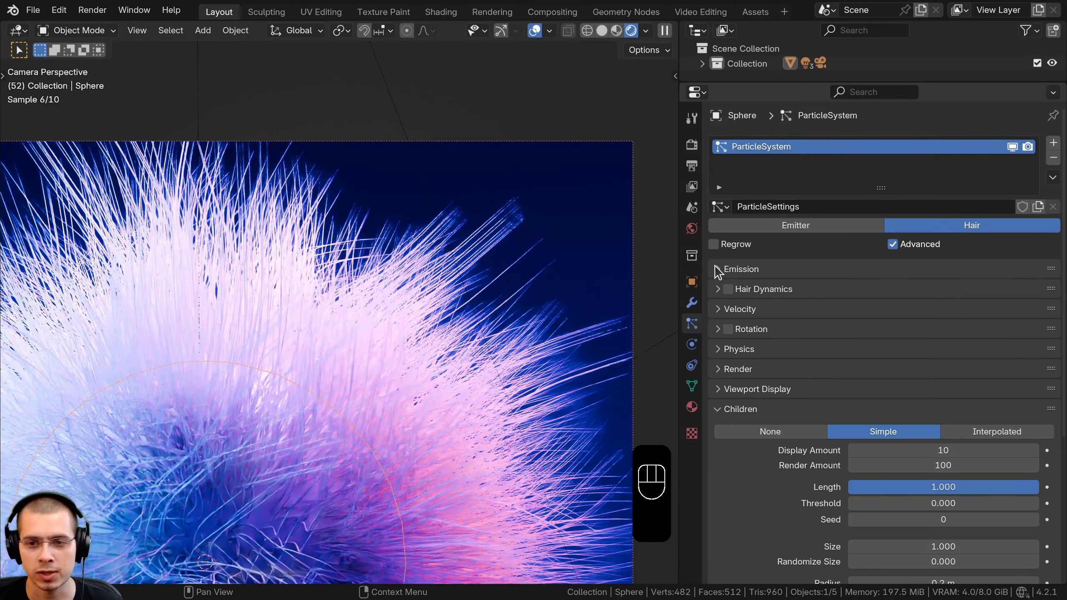
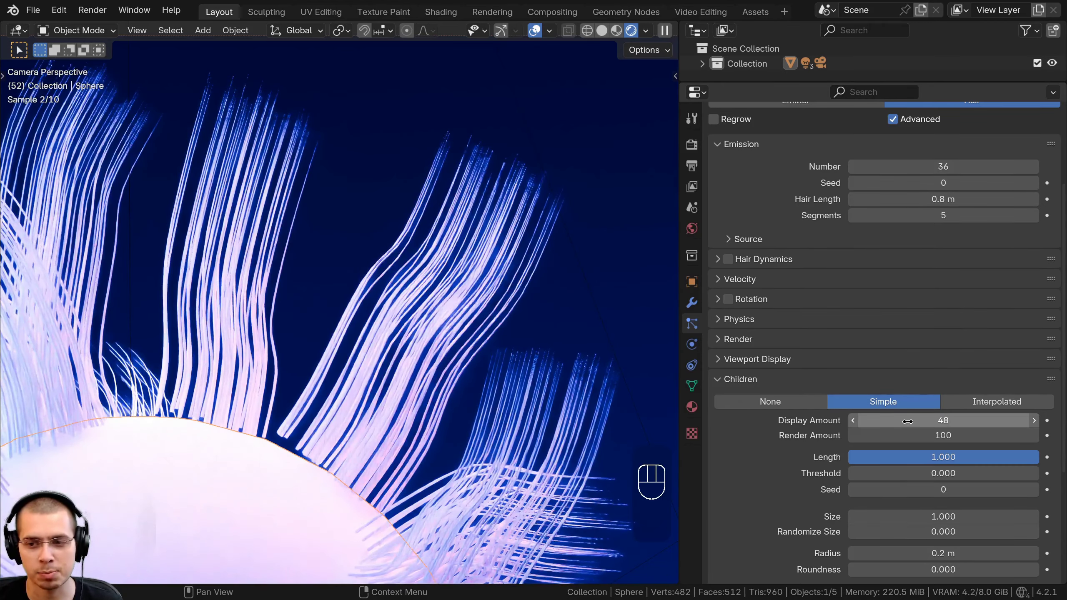
Step: Frame the whole sphere with its sparse guide tufts in the rendered viewport
{"action": "middle_click", "coordinate": [348, 332]}
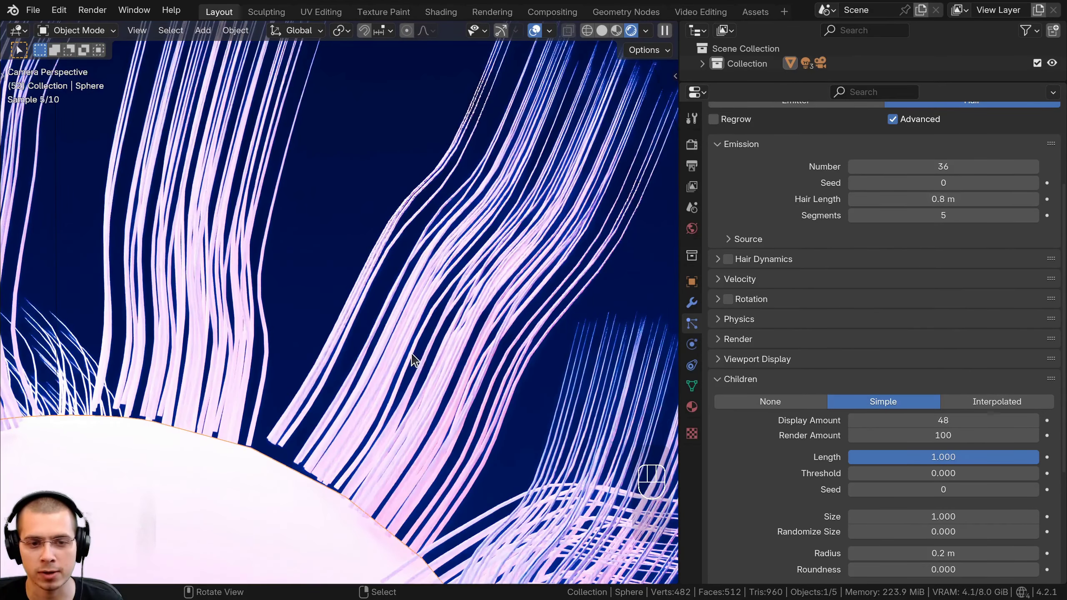
{"action": "middle_click", "coordinate": [397, 390]}
{"action": "middle_click", "coordinate": [480, 324]}
{"action": "middle_click", "coordinate": [415, 368]}
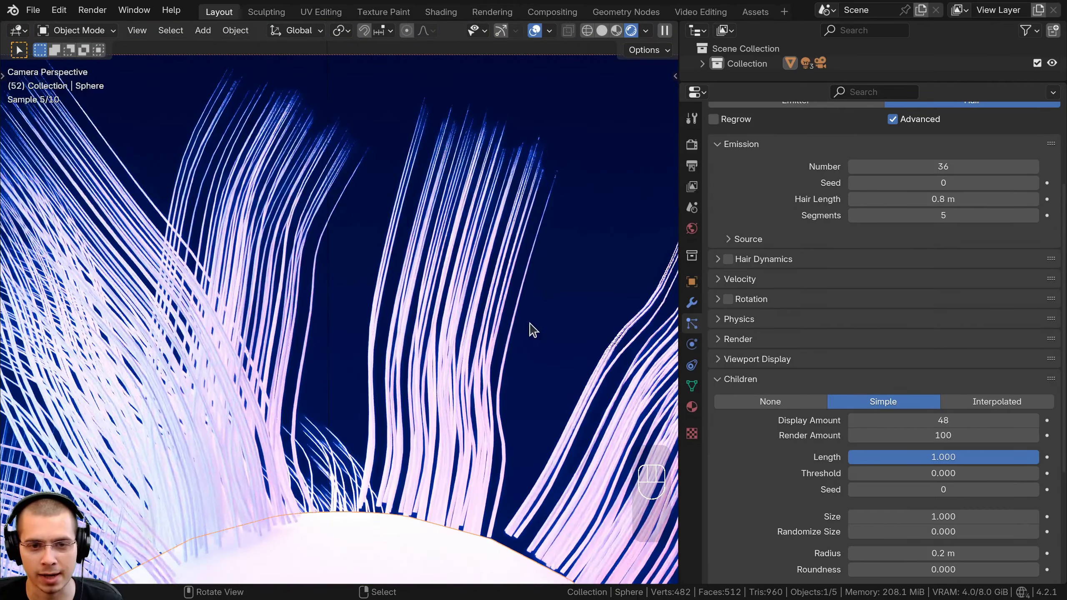
{"action": "left_click_drag", "start_coordinate": [319, 290], "coordinate": [400, 285]}
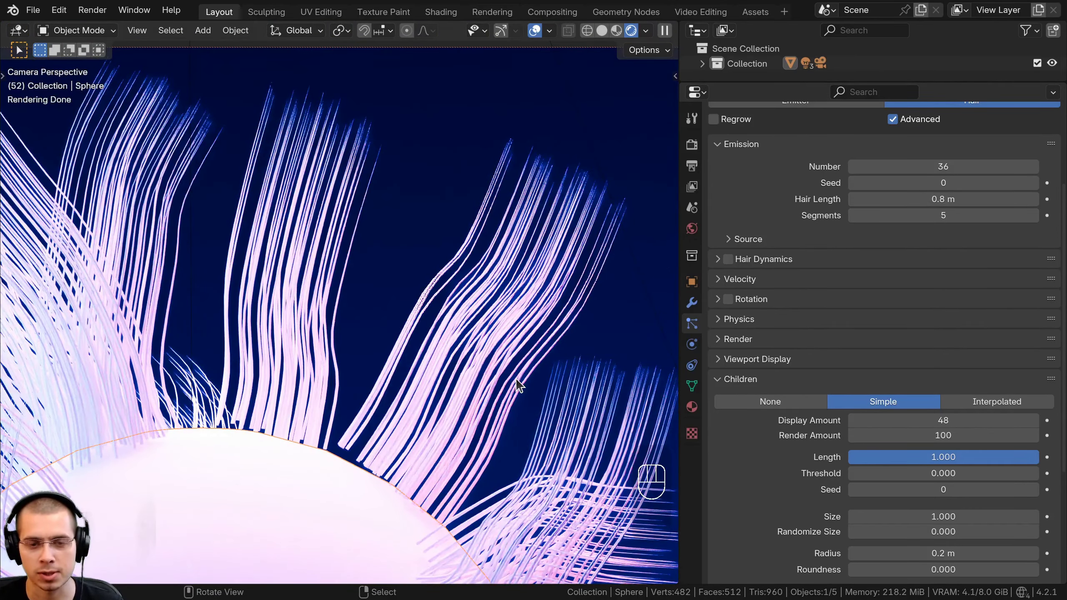
{"action": "left_click_drag", "start_coordinate": [498, 360], "coordinate": [485, 493]}
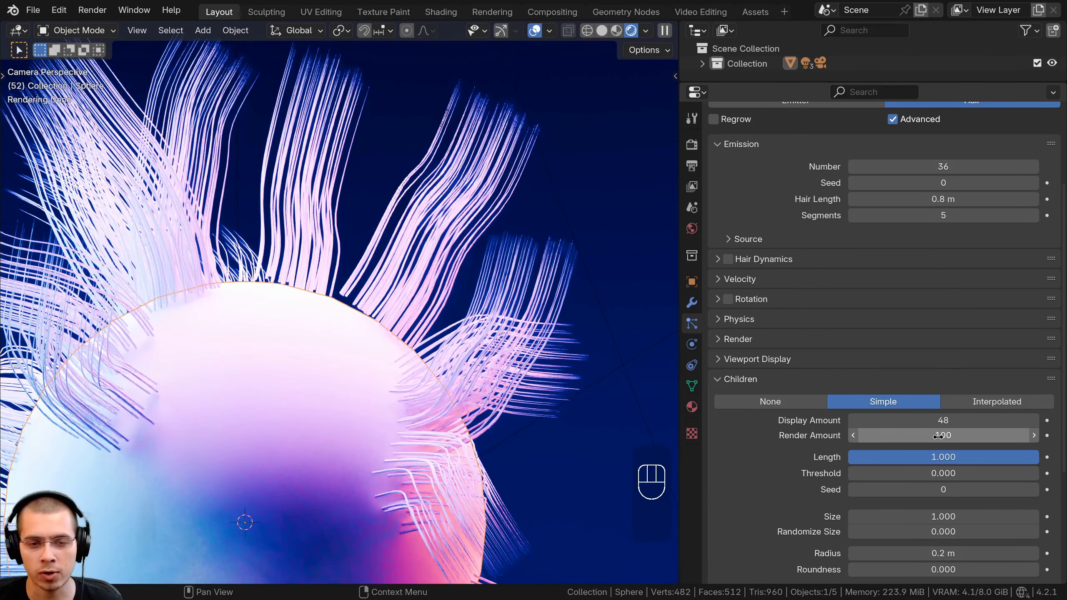
{"action": "left_click", "coordinate": [923, 419]}
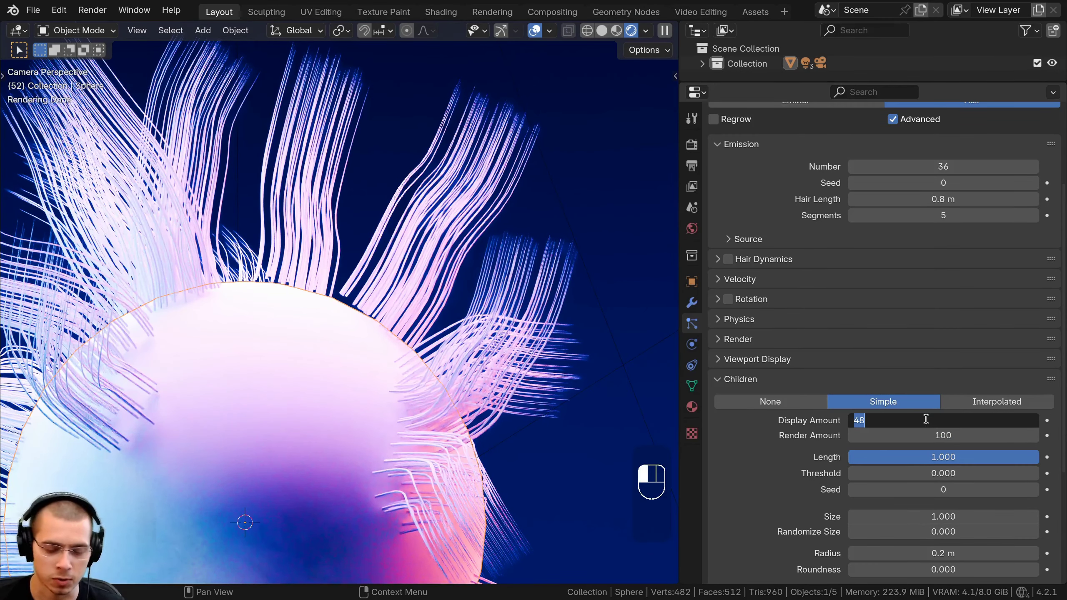
{"action": "key", "text": "0"}
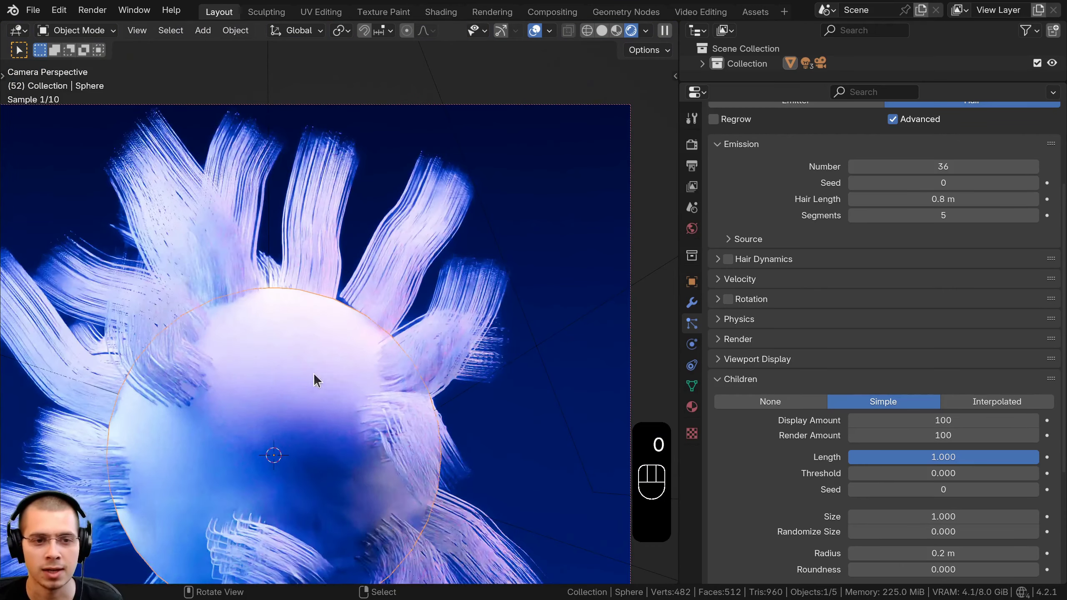
{"action": "left_click_drag", "start_coordinate": [339, 374], "coordinate": [315, 351]}
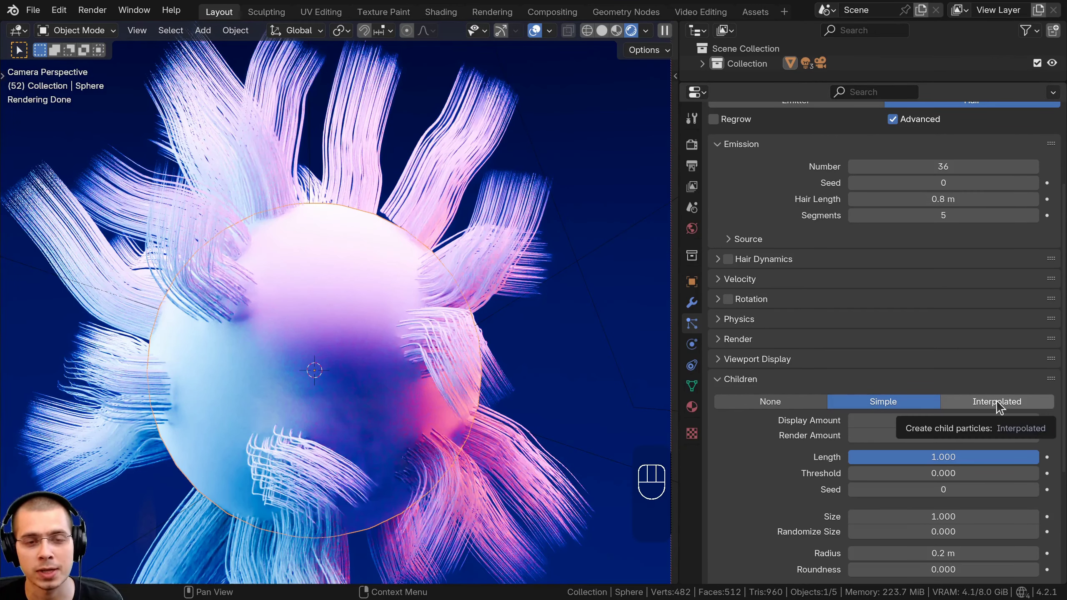
Step: Enable Interpolated children so the 36 guide tufts become a dense spiky coat
{"action": "left_click", "coordinate": [1002, 406]}
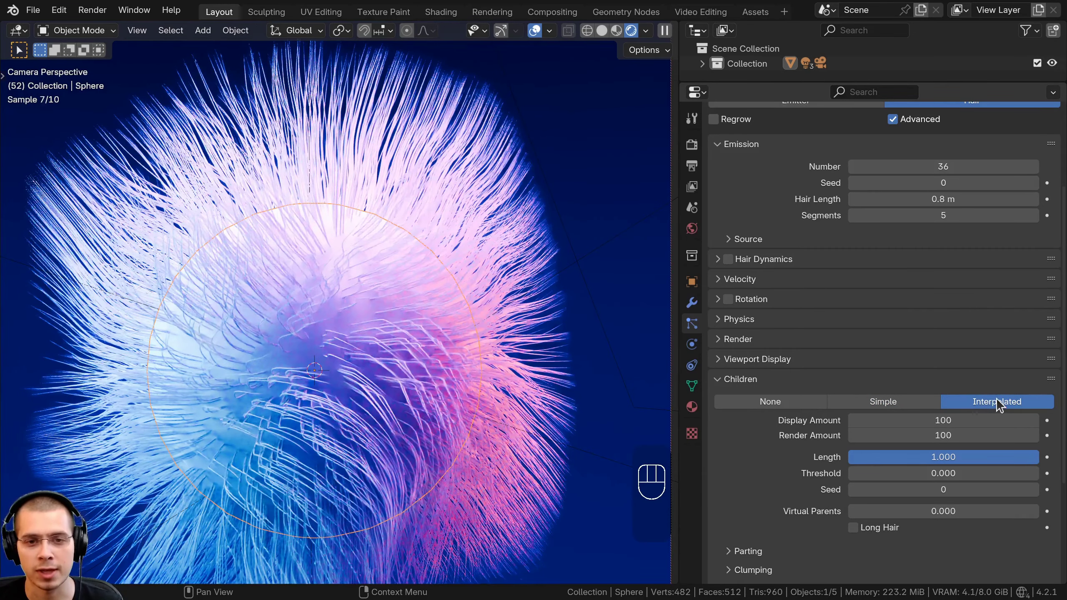
{"action": "left_click_drag", "start_coordinate": [305, 261], "coordinate": [291, 293]}
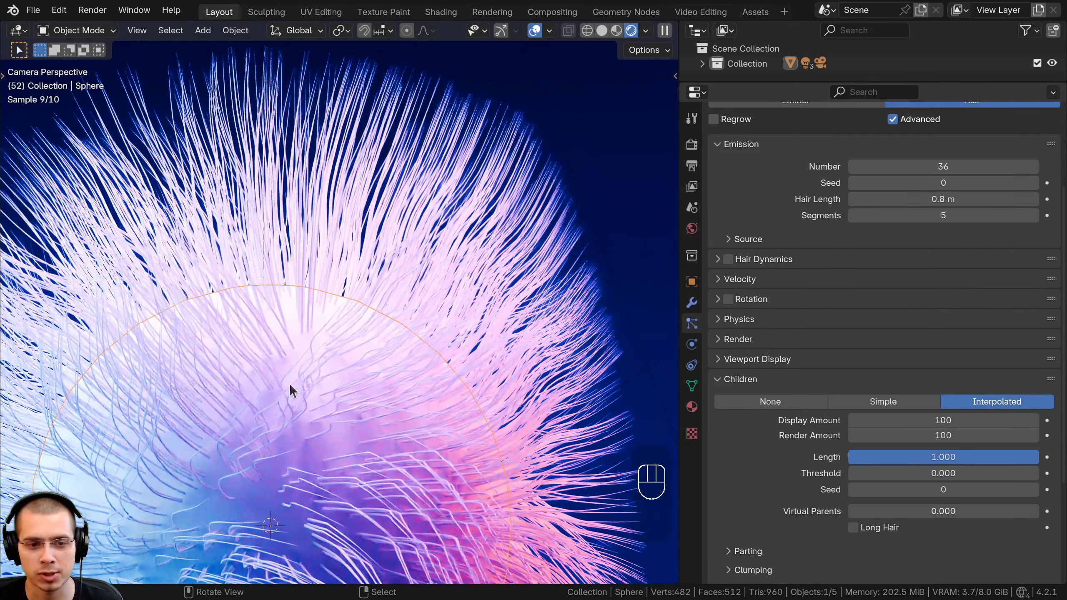
{"action": "middle_click", "coordinate": [366, 329]}
{"action": "left_click_drag", "start_coordinate": [368, 434], "coordinate": [366, 348]}
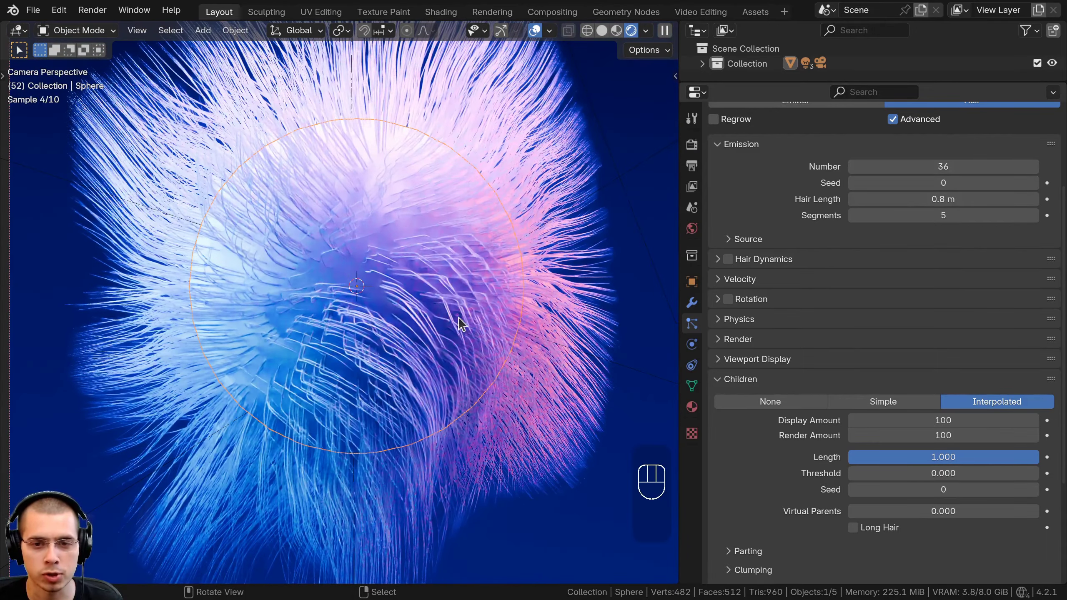
{"action": "middle_click", "coordinate": [288, 330]}
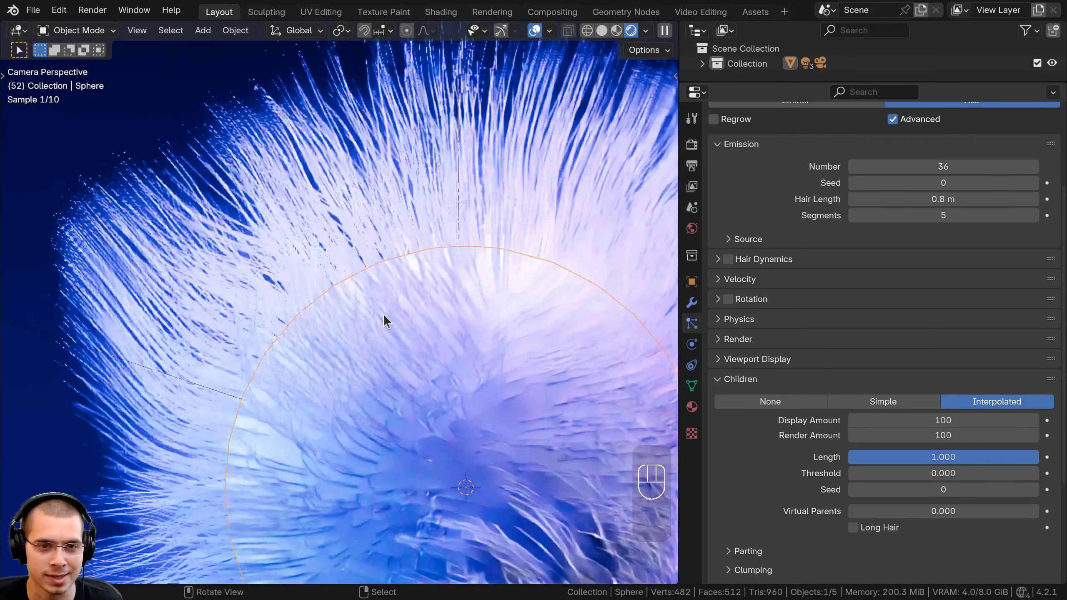
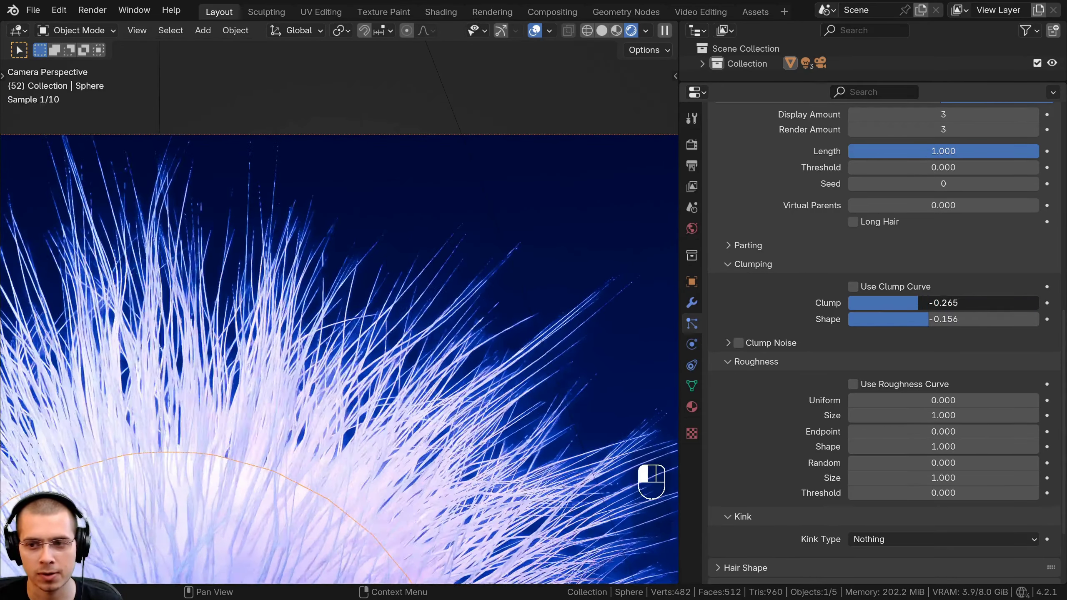
Step: Adjust Clumping and Roughness so child strands form spiky points radiating from the sphere
{"action": "left_click_drag", "start_coordinate": [883, 452], "coordinate": [845, 472]}
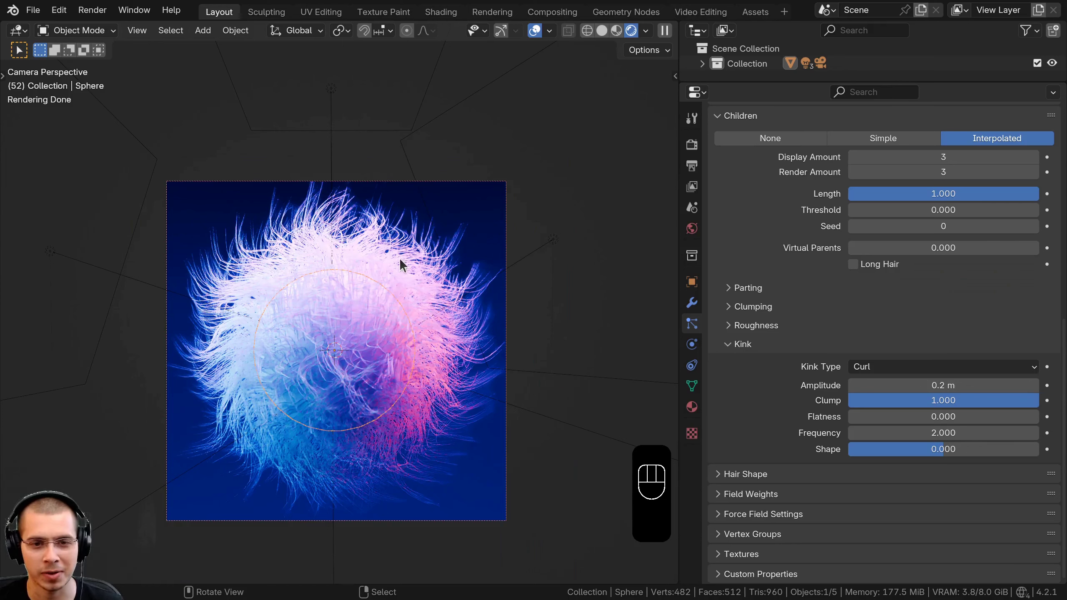
{"action": "left_click_drag", "start_coordinate": [888, 366], "coordinate": [878, 414]}
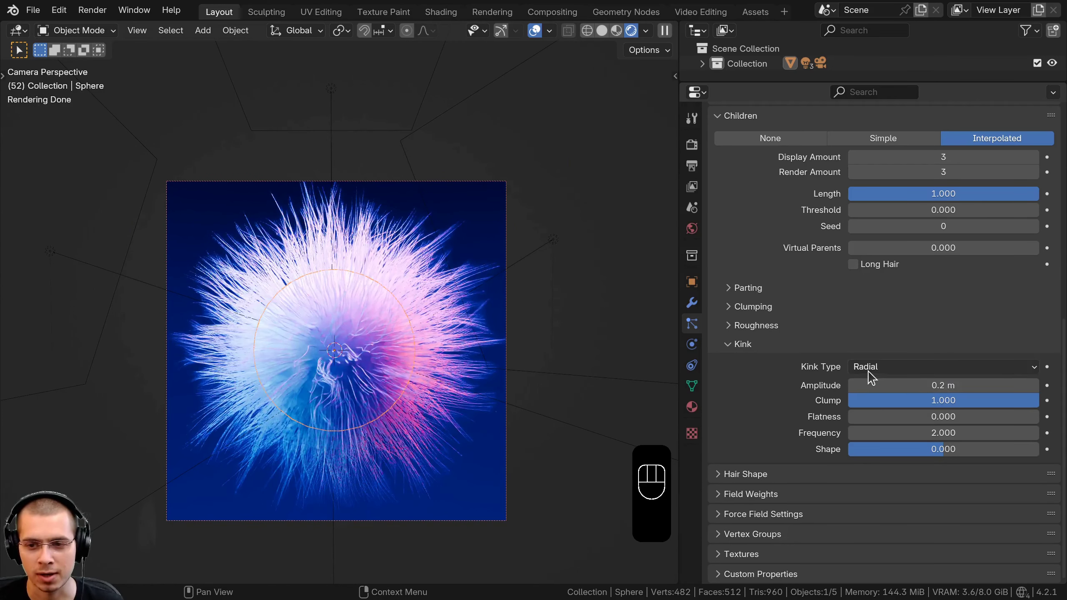
{"action": "left_click_drag", "start_coordinate": [873, 374], "coordinate": [883, 408]}
{"action": "left_click_drag", "start_coordinate": [877, 376], "coordinate": [887, 454]}
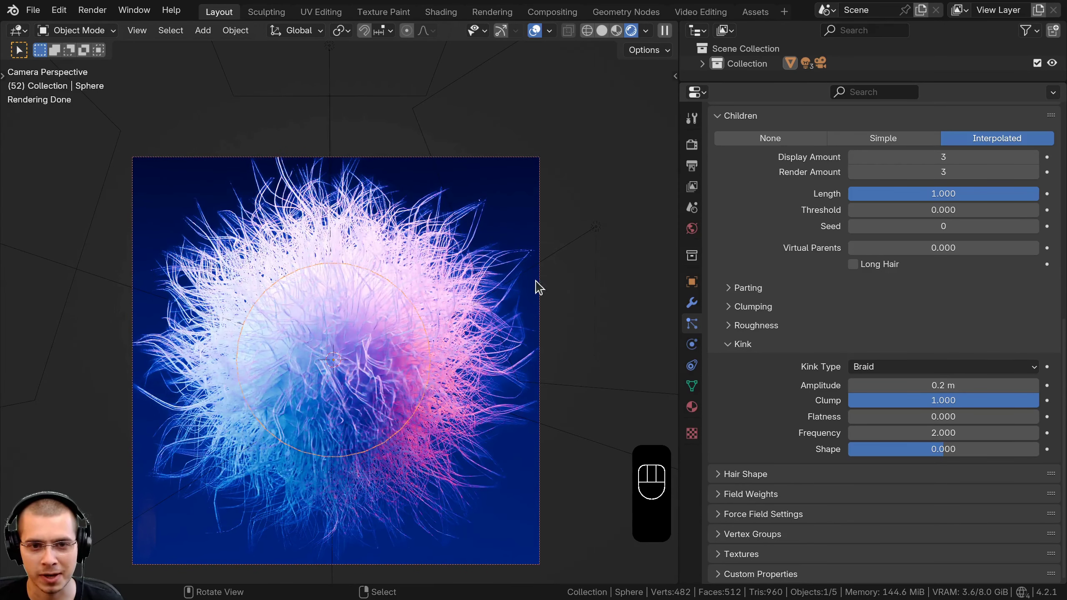
{"action": "left_click_drag", "start_coordinate": [887, 522], "coordinate": [882, 474]}
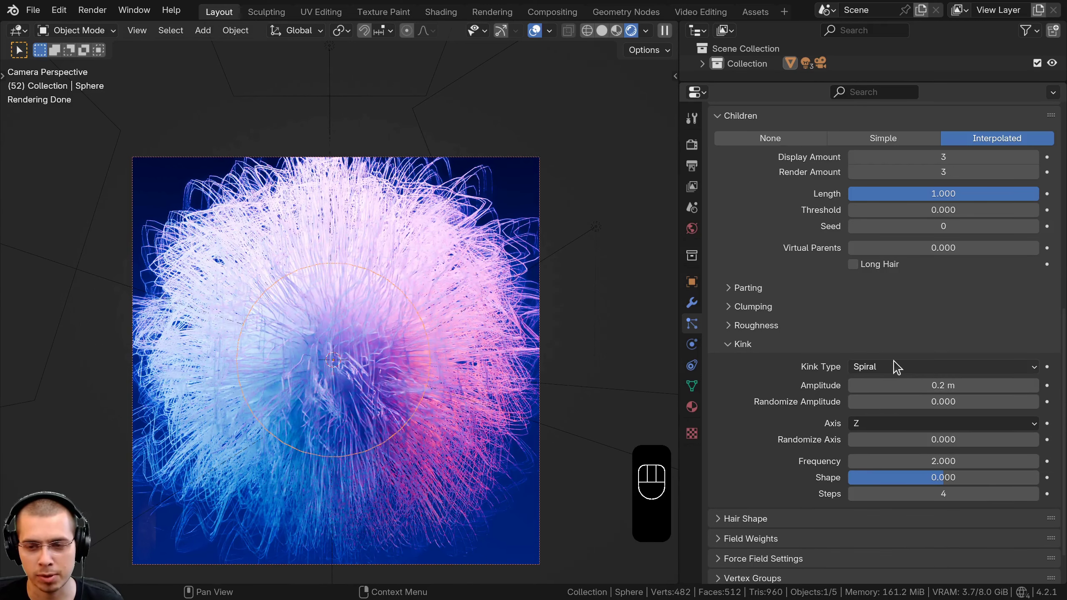
{"action": "left_click_drag", "start_coordinate": [897, 368], "coordinate": [887, 390]}
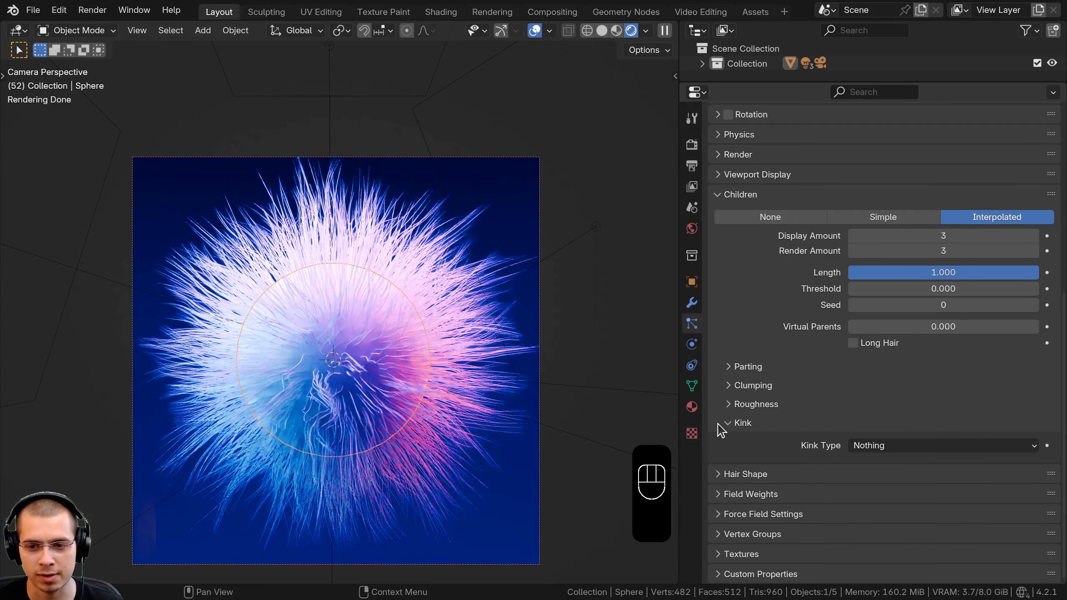
Step: Raise the hair Emission Number to 7000 for a dense fur ball, then show Render Properties
{"action": "left_click", "coordinate": [733, 429]}
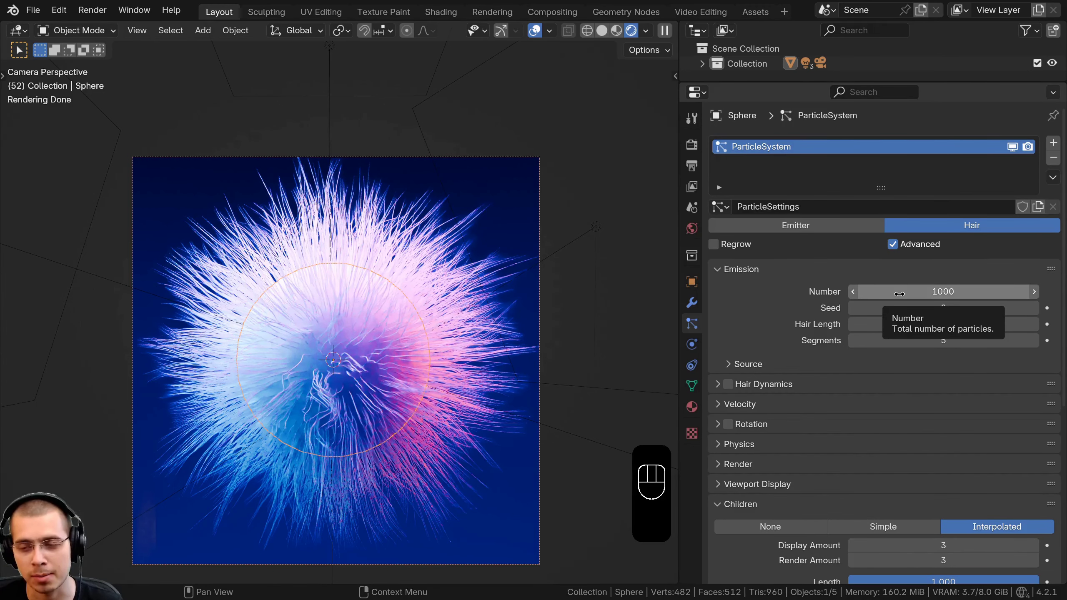
{"action": "left_click_drag", "start_coordinate": [865, 306], "coordinate": [1004, 287]}
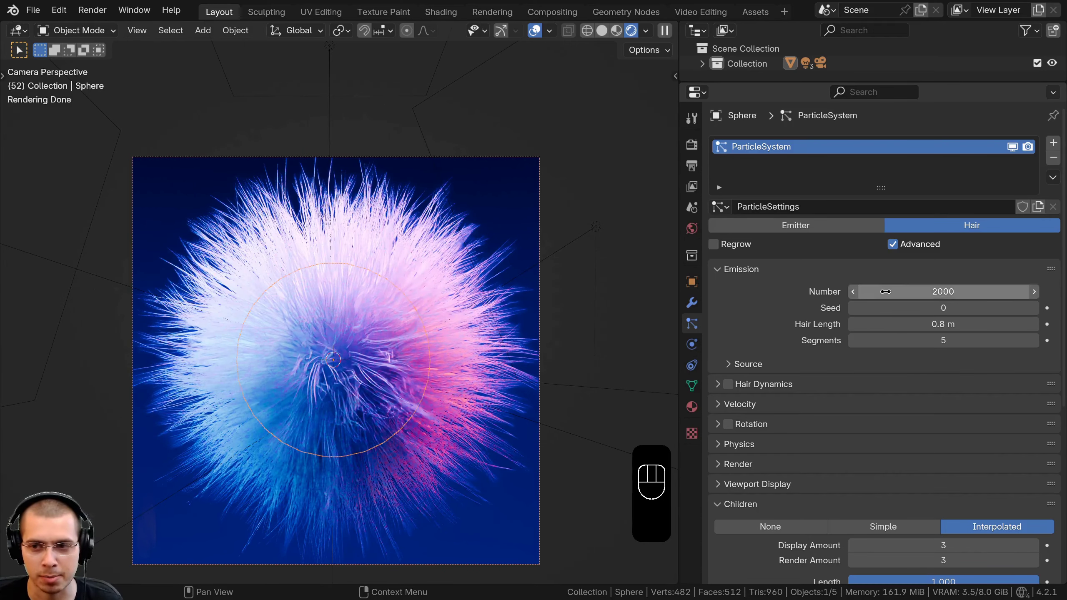
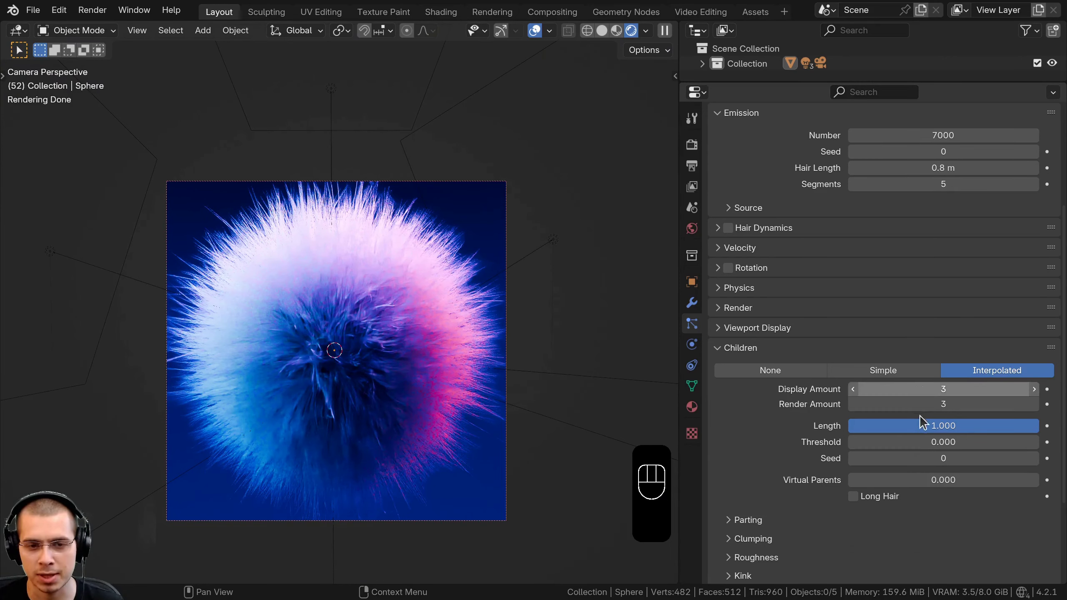
{"action": "middle_click", "coordinate": [406, 367]}
{"action": "middle_click", "coordinate": [412, 342]}
{"action": "left_click", "coordinate": [700, 153]}
{"action": "left_click", "coordinate": [726, 244]}
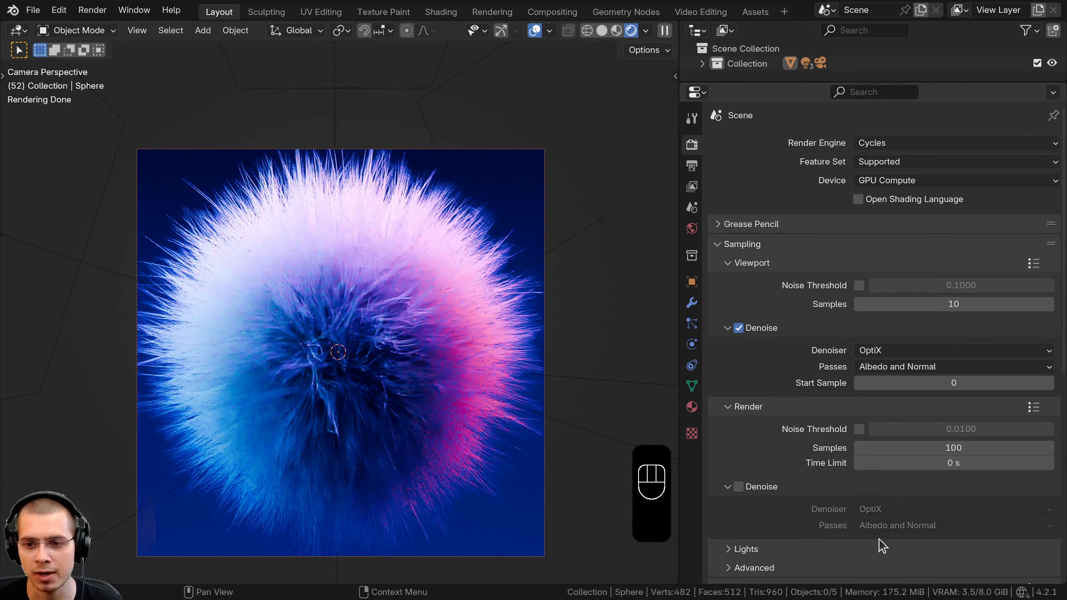
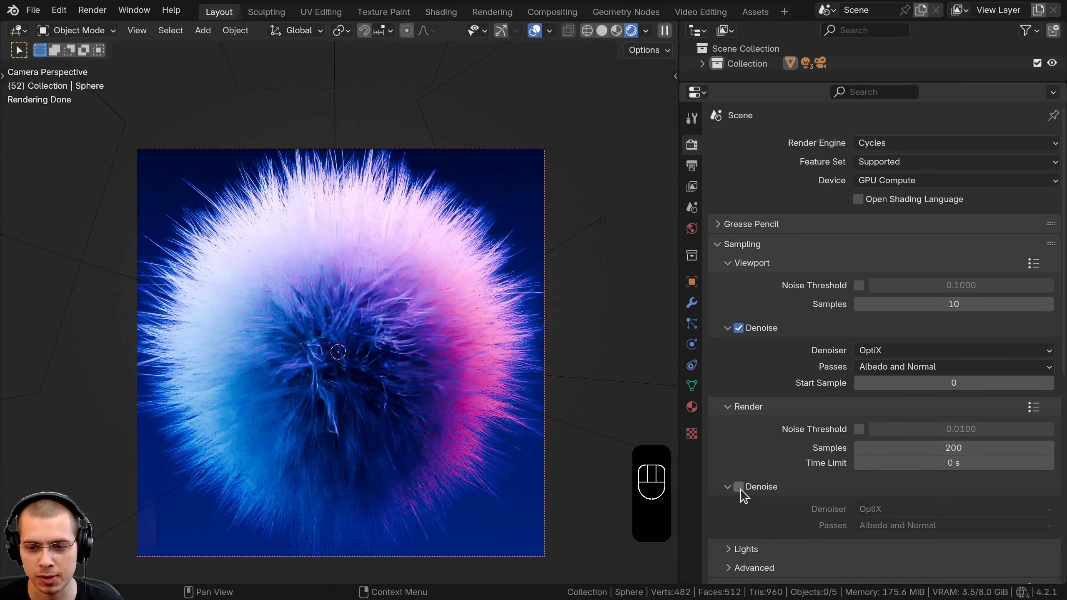
Step: Dolly the camera in along its axis so the fur ball fills the frame
{"action": "left_click", "coordinate": [746, 494]}
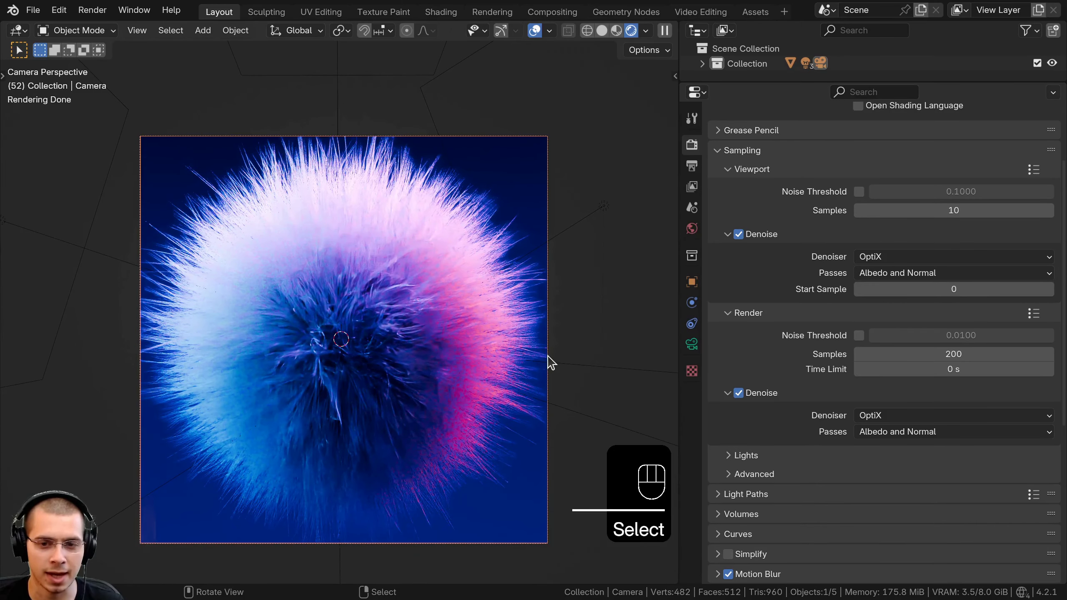
{"action": "key", "text": "g"}
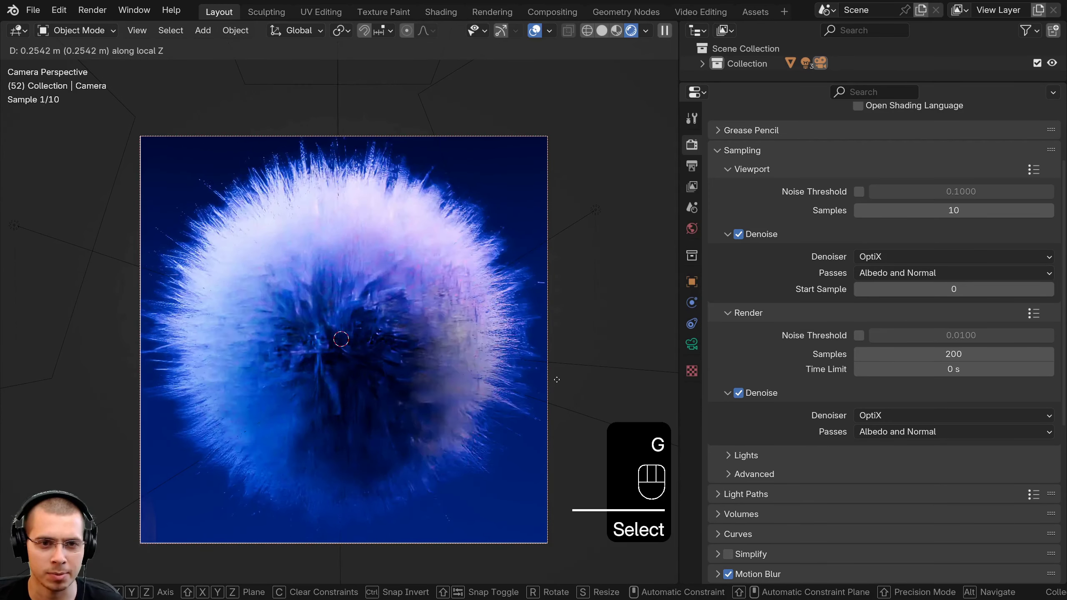
{"action": "key", "text": "g"}
{"action": "key", "text": "g"}
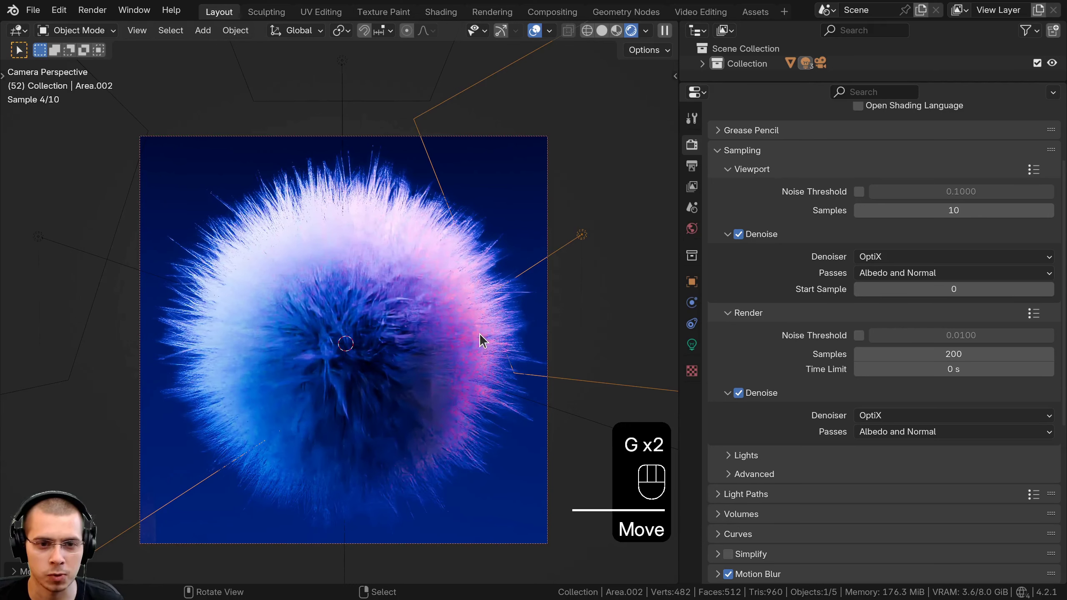
Step: Set the area light's colour to a pink shade
{"action": "left_click", "coordinate": [696, 355]}
{"action": "left_click", "coordinate": [955, 234]}
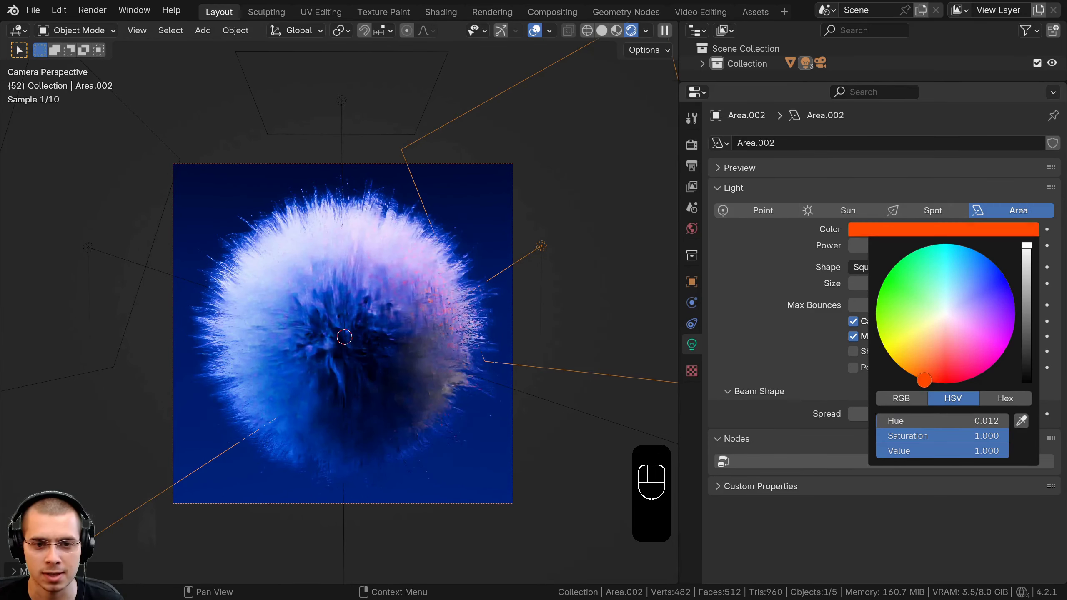
{"action": "key", "text": "s"}
{"action": "left_click_drag", "start_coordinate": [272, 251], "coordinate": [223, 240]}
{"action": "left_click_drag", "start_coordinate": [504, 275], "coordinate": [549, 306]}
{"action": "middle_click", "coordinate": [502, 190]}
Step: Duplicate the area light and place it on the opposite side aimed at the fur ball
{"action": "key", "text": "shift+d"}
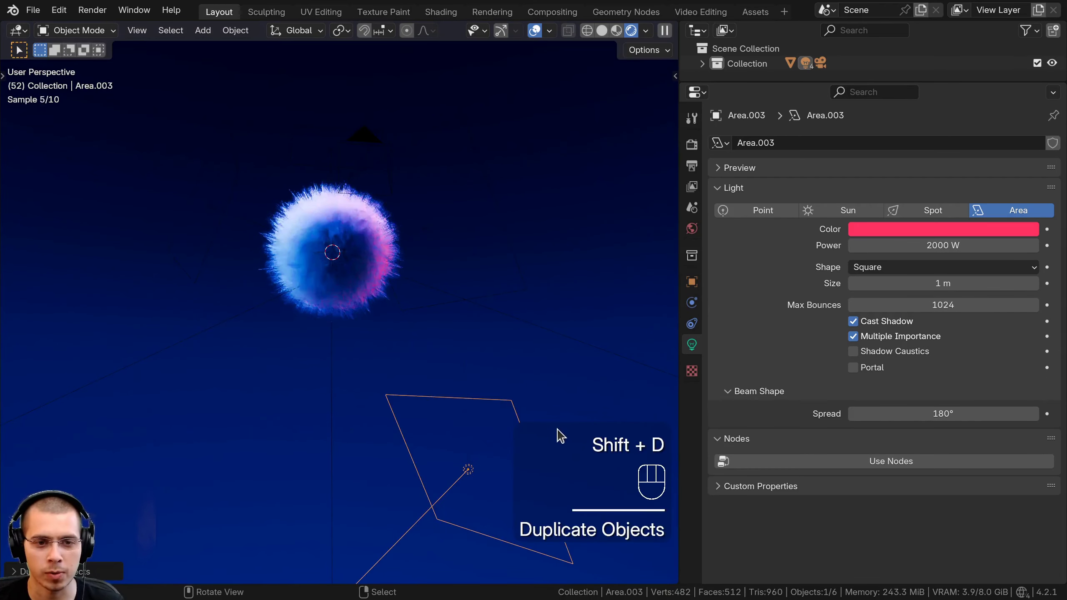
{"action": "key", "text": "r"}
{"action": "left_click_drag", "start_coordinate": [494, 393], "coordinate": [523, 382]}
{"action": "key", "text": "g"}
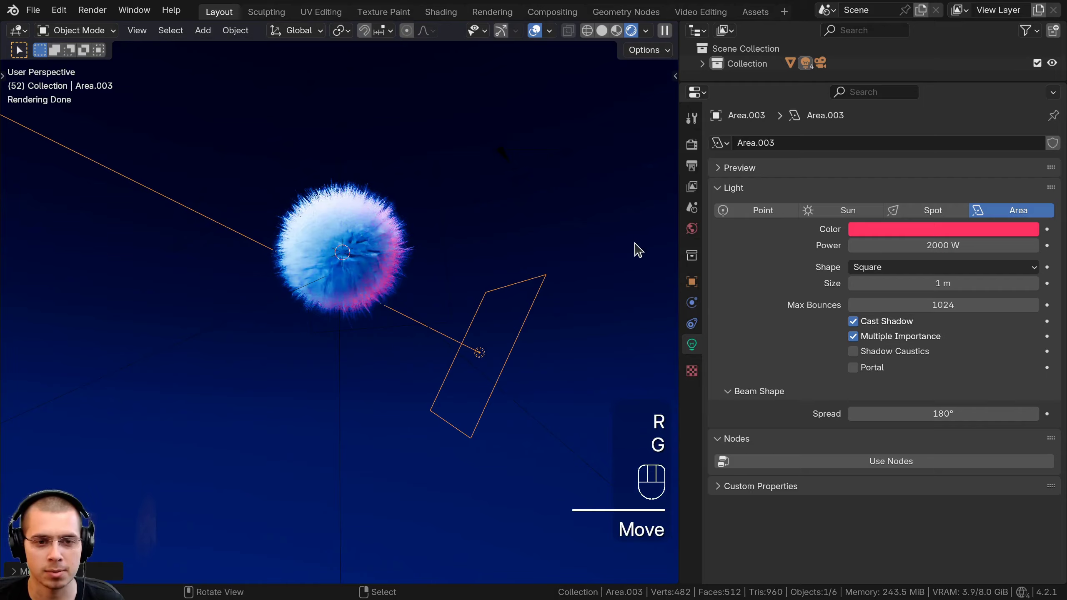
{"action": "key", "text": "KP_0"}
{"action": "key", "text": "g"}
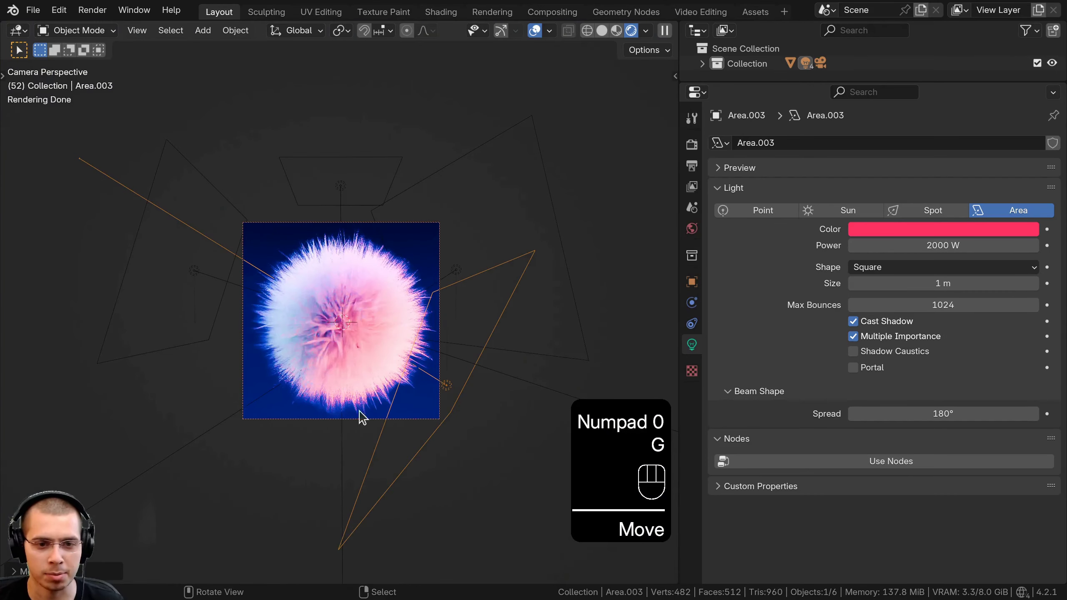
{"action": "key", "text": "g"}
{"action": "key", "text": "x"}
{"action": "middle_click", "coordinate": [351, 327]}
{"action": "key", "text": "Escape"}
{"action": "key", "text": "a"}
{"action": "right_click", "coordinate": [422, 338]}
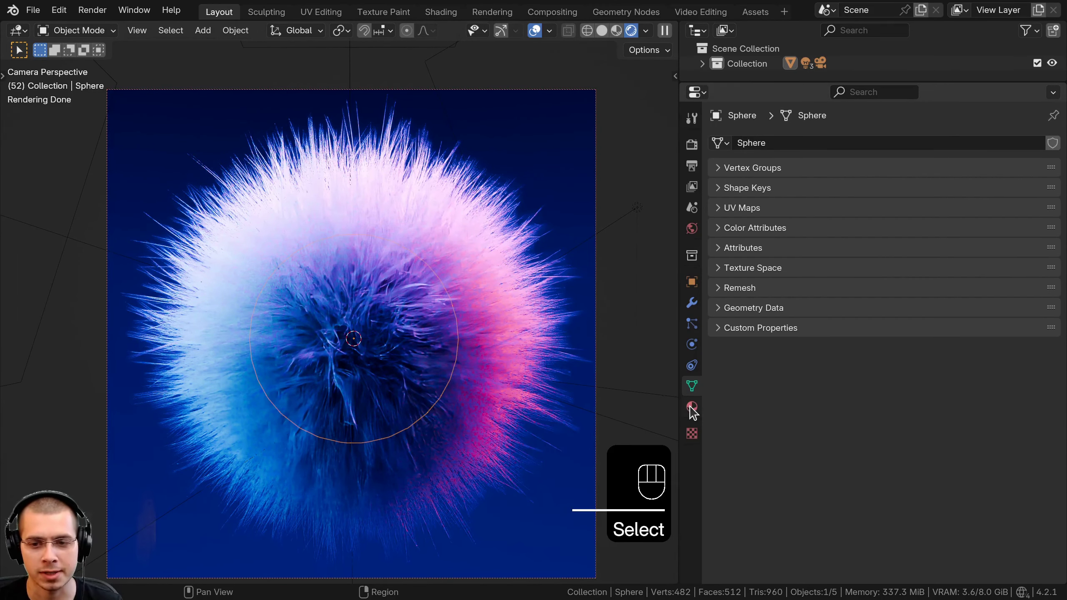
Step: Give the sphere's material a bright green Base Color as a test
{"action": "left_click", "coordinate": [873, 215]}
{"action": "left_click", "coordinate": [909, 306]}
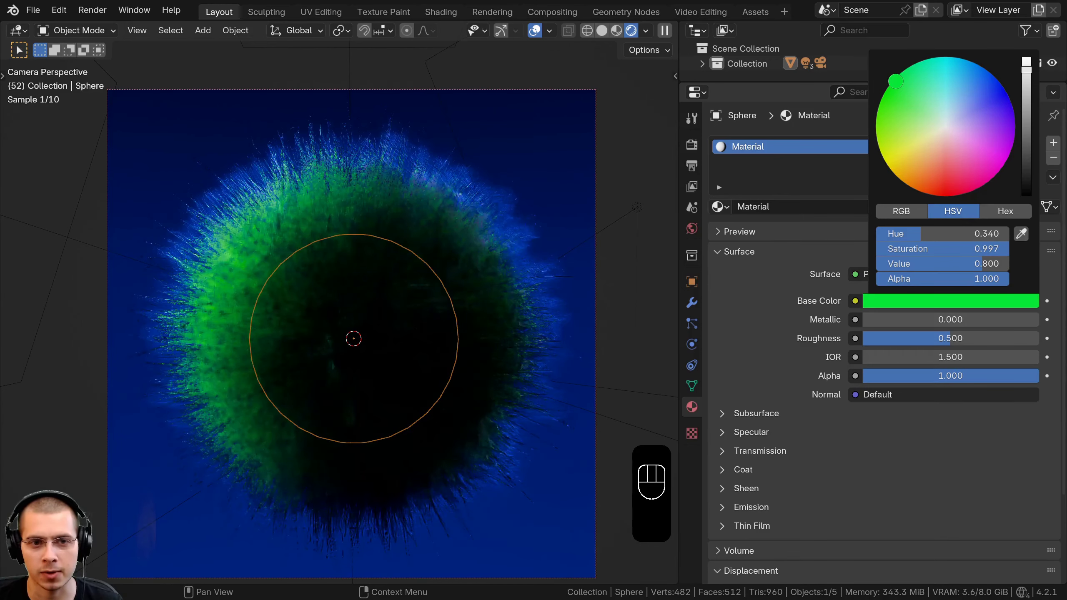
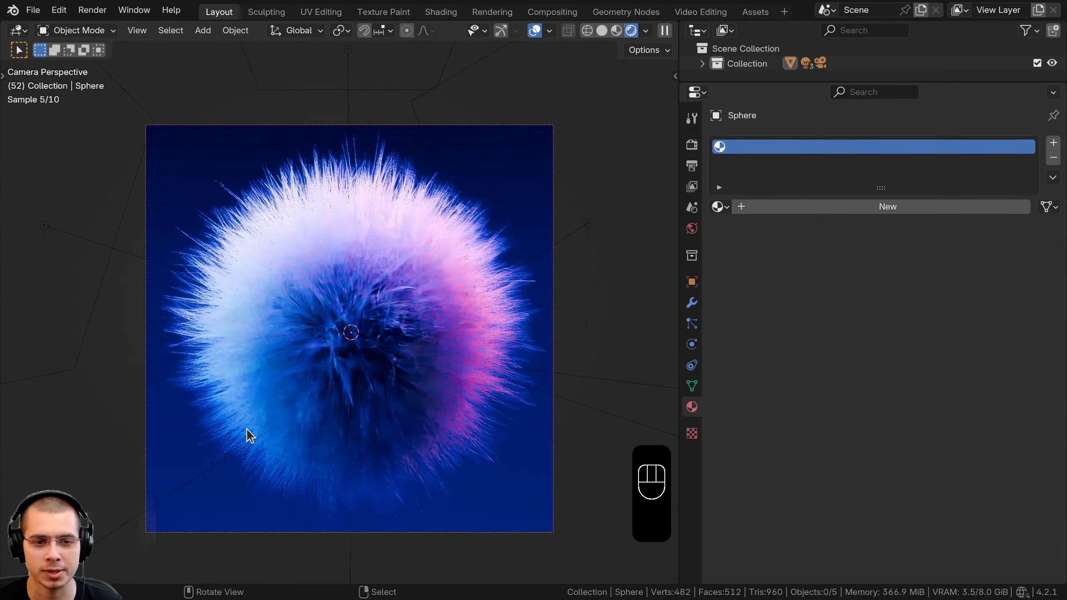
Step: Switch to Solid shading and render the final fur ball image, framing it in the render window
{"action": "key", "text": "z"}
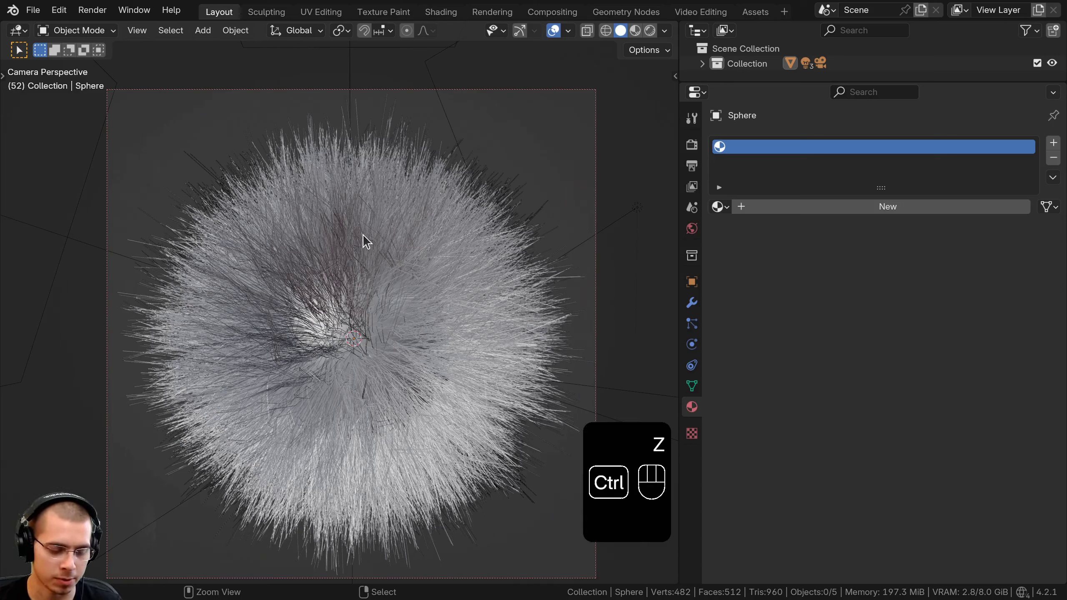
{"action": "key", "text": "ctrl+s"}
{"action": "left_click_drag", "start_coordinate": [107, 17], "coordinate": [150, 33]}
{"action": "middle_click", "coordinate": [448, 261]}
{"action": "left_click_drag", "start_coordinate": [138, 39], "coordinate": [825, 284]}
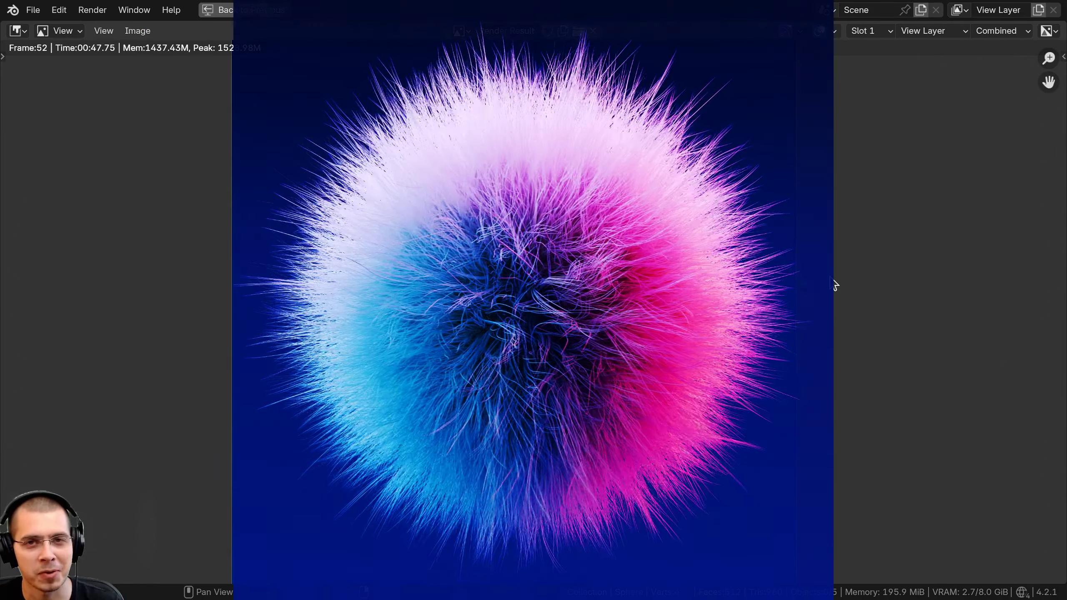